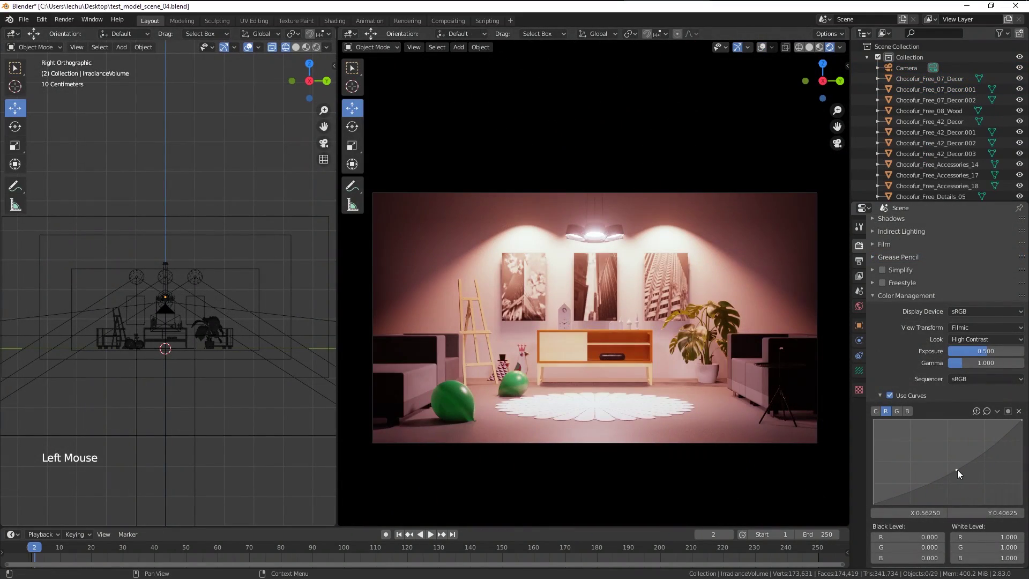
# Delete the default cube, camera and light so the scene is empty.
pyautogui.click(913, 412)
pyautogui.click(985, 441)
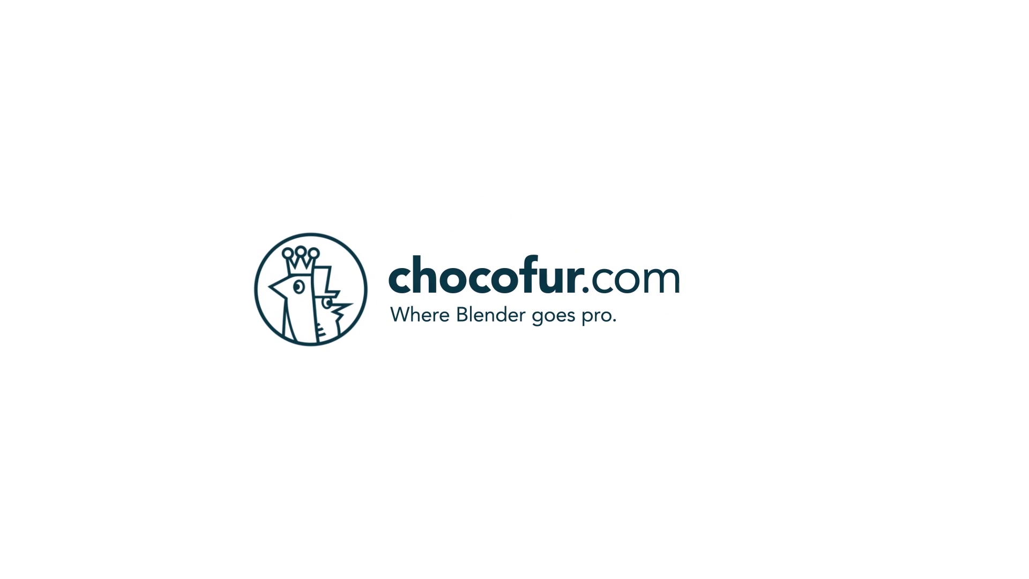
pyautogui.click(884, 514)
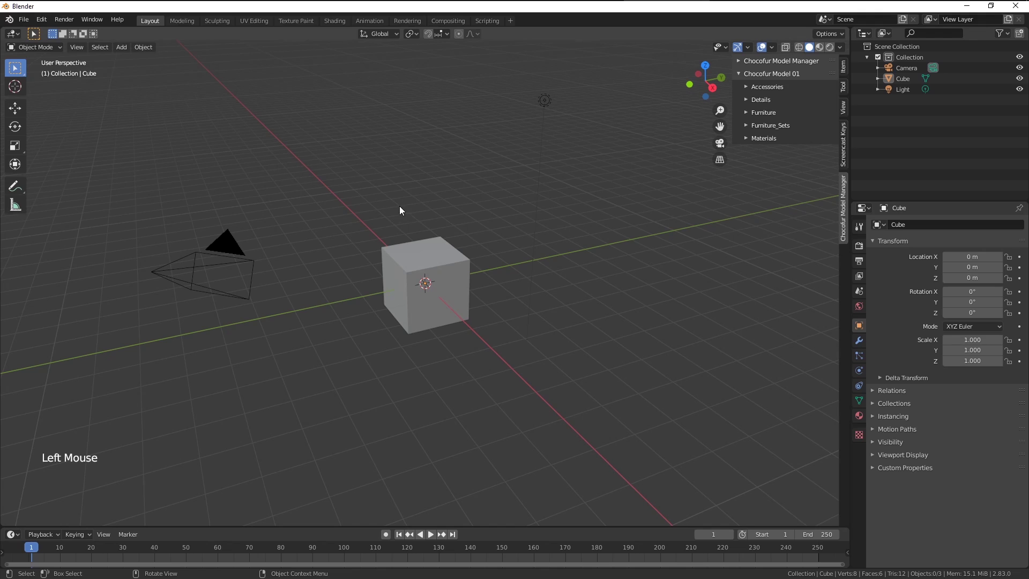
pyautogui.press('a')
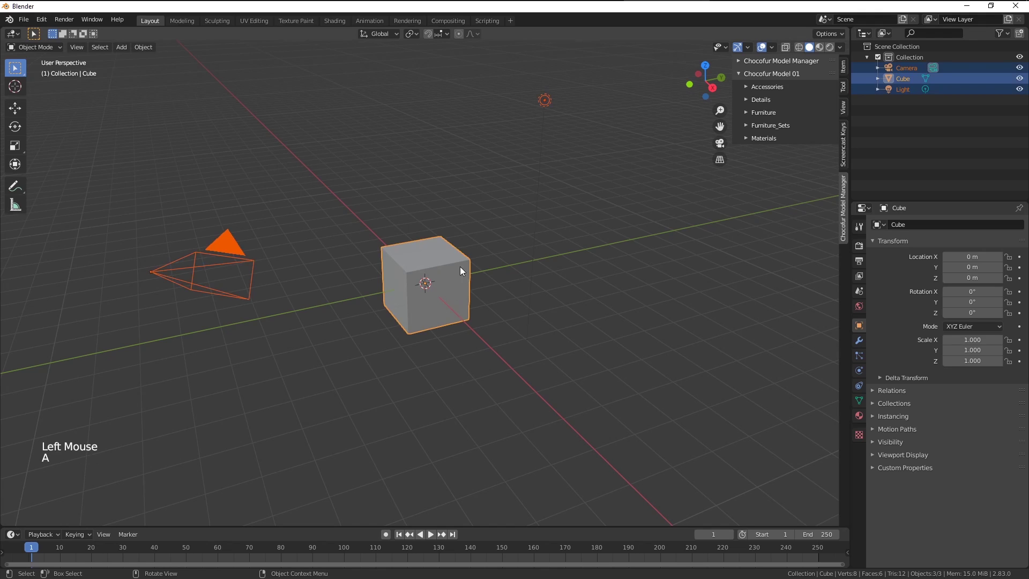
pyautogui.press('x')
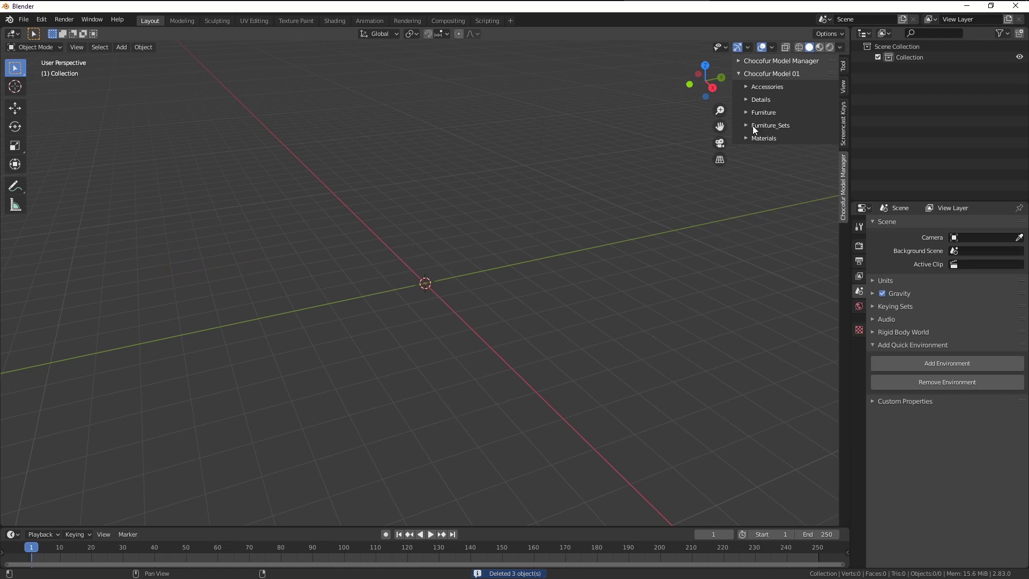
# Choose the Free_Sofa_Modular set under Furniture_Sets in the Chocofur Model Manager.
pyautogui.click(759, 131)
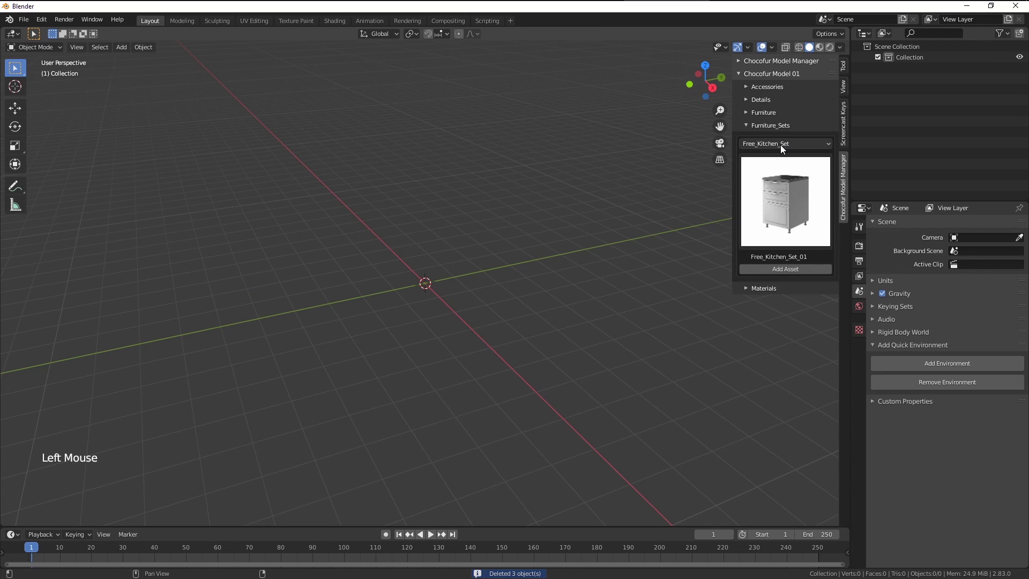
pyautogui.click(781, 151)
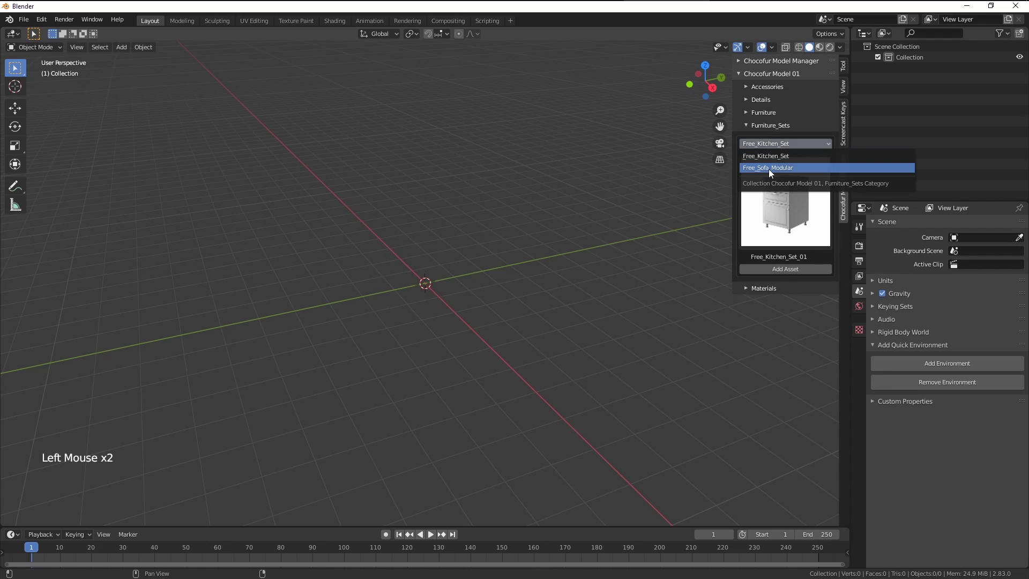
pyautogui.click(774, 197)
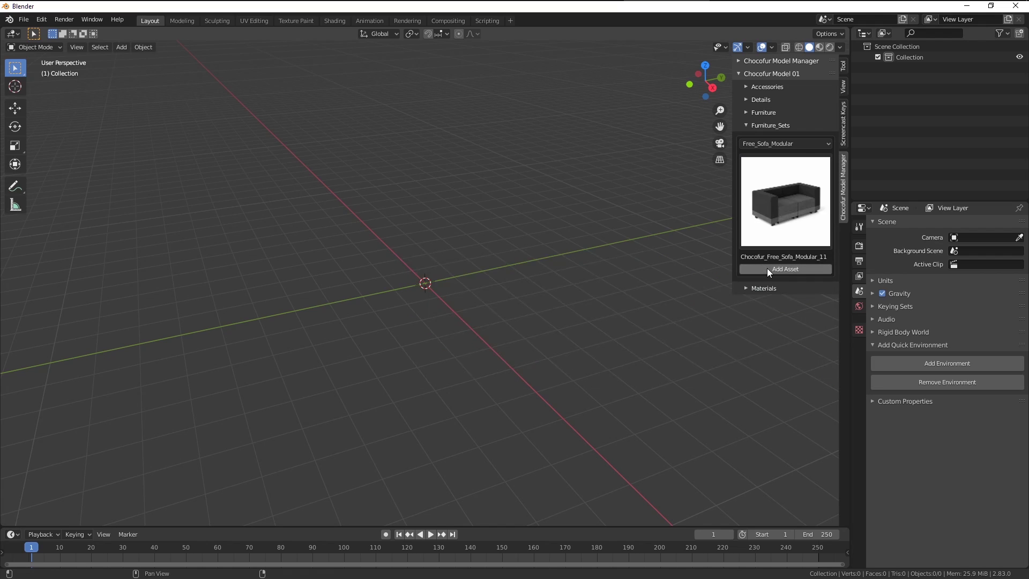
# Add the Chocofur_Free_Sofa_Modular_11 sofa to the scene.
pyautogui.click(771, 275)
pyautogui.scroll(3)
pyautogui.click(15, 116)
pyautogui.middleClick(371, 170)
# Rotate the sofa about 95 degrees around Z and slide it off to one side of the centre.
pyautogui.press('r')
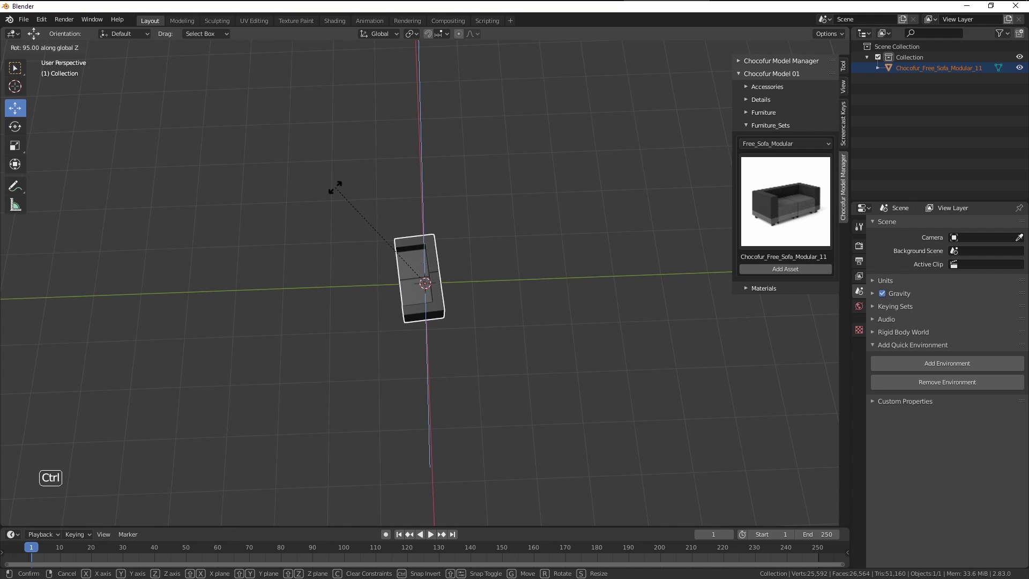
pyautogui.middleClick(415, 235)
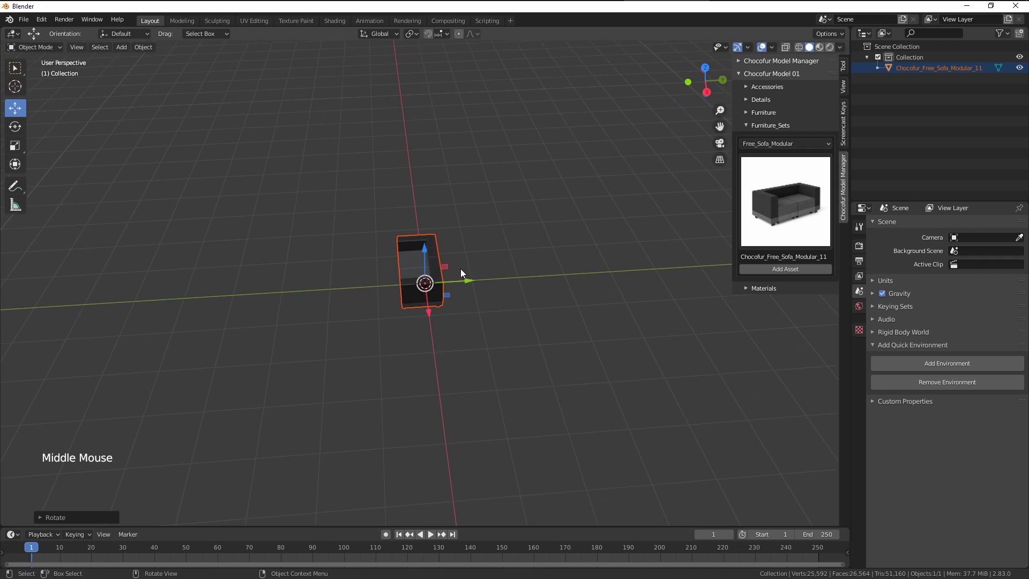
pyautogui.click(470, 283)
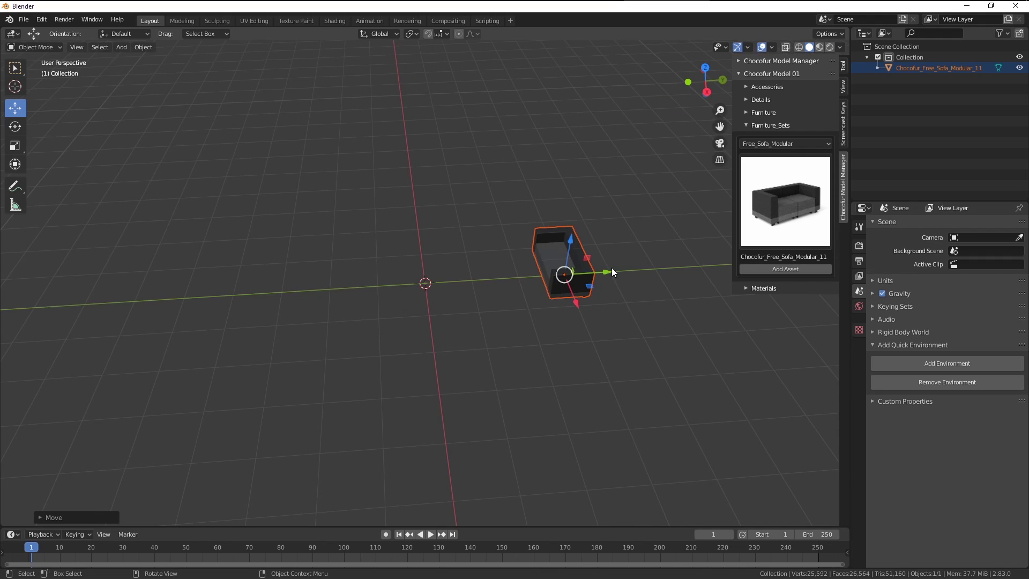
# Add the Chocofur_Free_Sofa_Modular_12 chaise module from the sofa gallery.
pyautogui.click(791, 221)
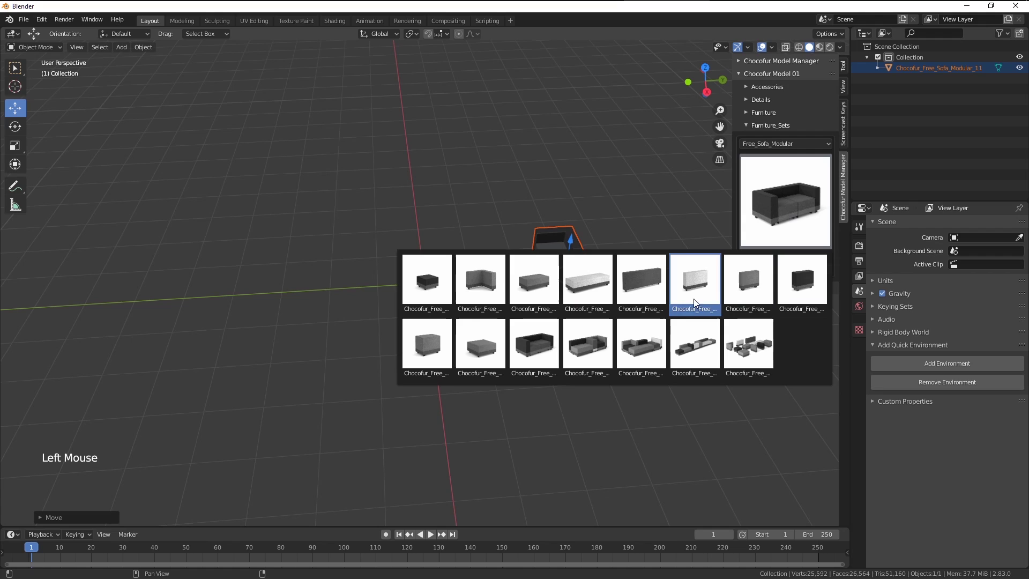
pyautogui.click(785, 275)
pyautogui.scroll(3)
# Rotate the chaise around Z and place it opposite the first sofa, nearer the centre.
pyautogui.press('r')
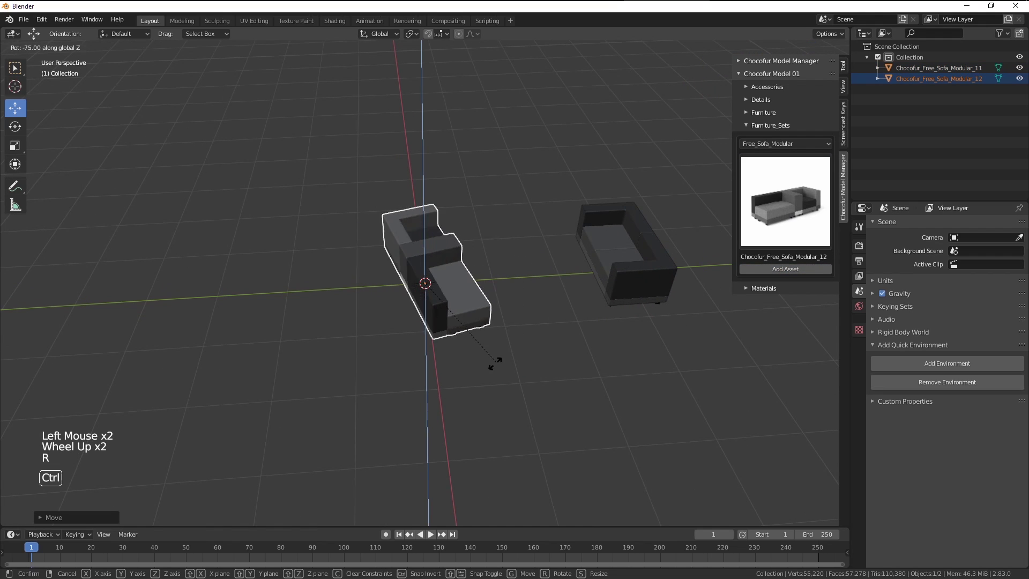
pyautogui.click(472, 283)
pyautogui.middleClick(448, 295)
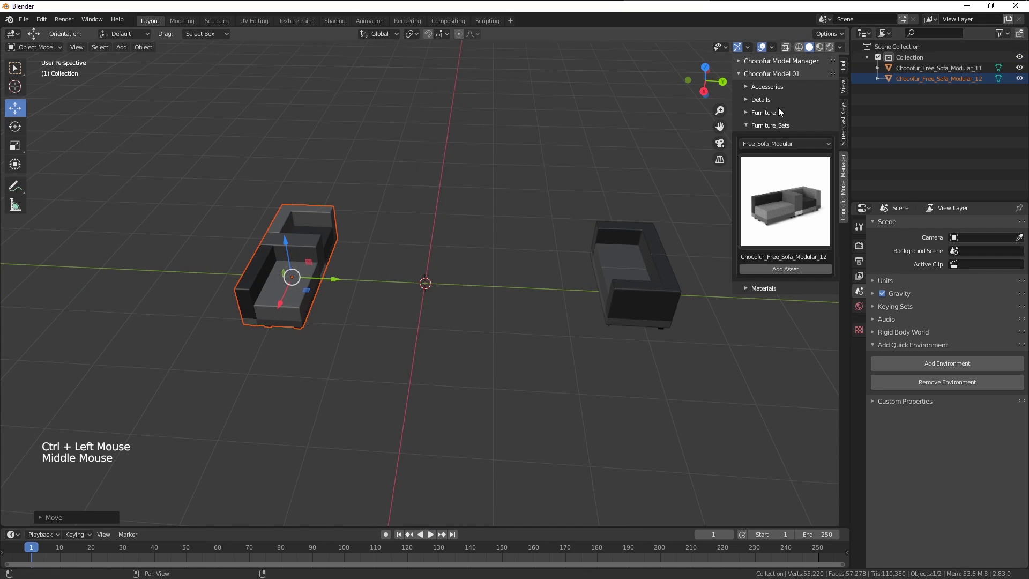
pyautogui.click(614, 276)
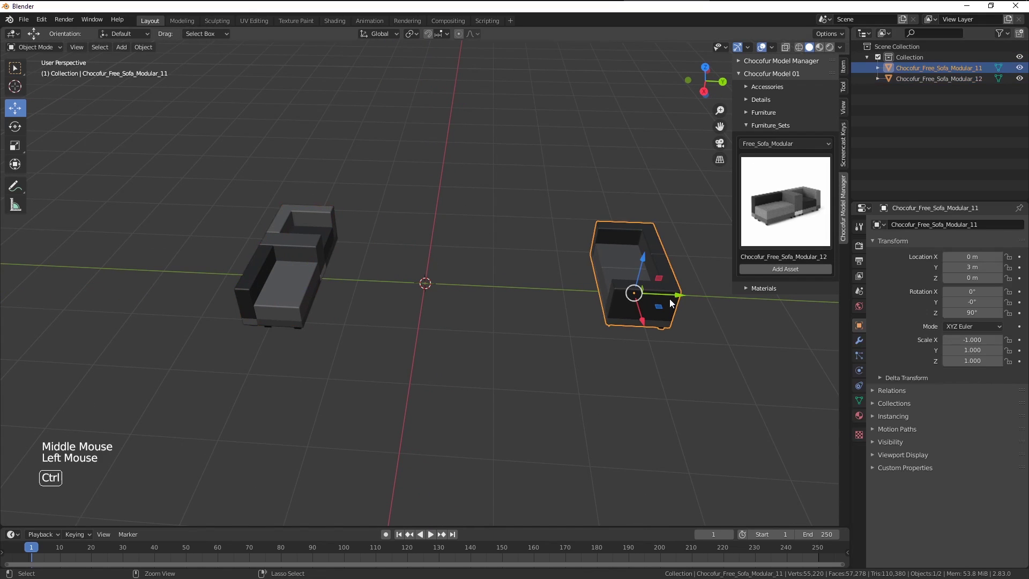
pyautogui.click(680, 303)
# Bring the first sofa closer and pick the round rug from the Details Rugs category.
pyautogui.click(780, 132)
pyautogui.click(764, 104)
pyautogui.click(758, 123)
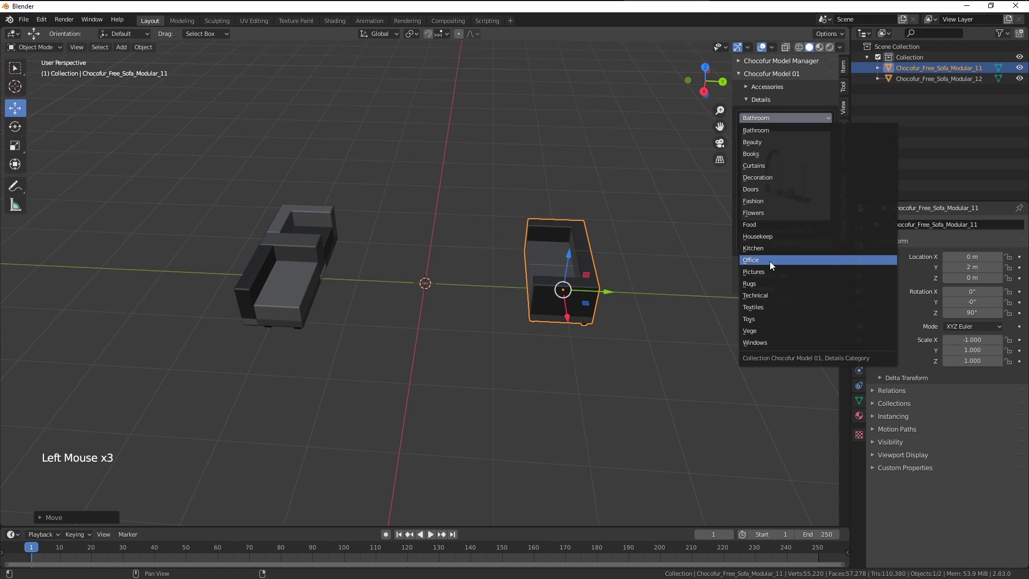
pyautogui.click(795, 203)
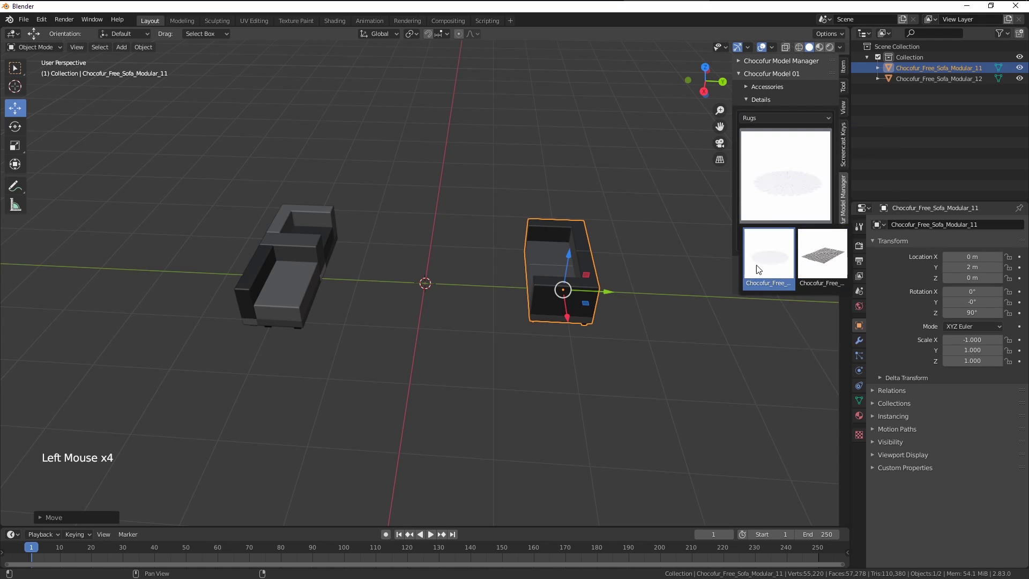
pyautogui.click(788, 252)
# Add the Chocofur_Free_Details_39 round rug at the centre between the two sofas.
pyautogui.middleClick(574, 276)
pyautogui.middleClick(496, 278)
pyautogui.click(766, 105)
pyautogui.click(766, 115)
# Add the Chocofur_Free_08_Wood sideboard from the Furniture Sideboards category.
pyautogui.click(780, 141)
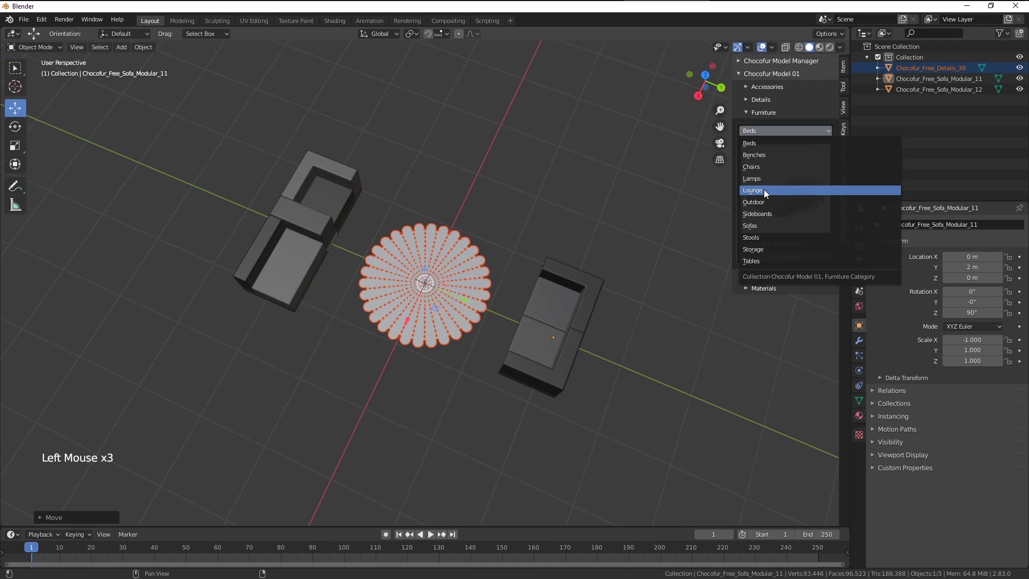
pyautogui.click(781, 189)
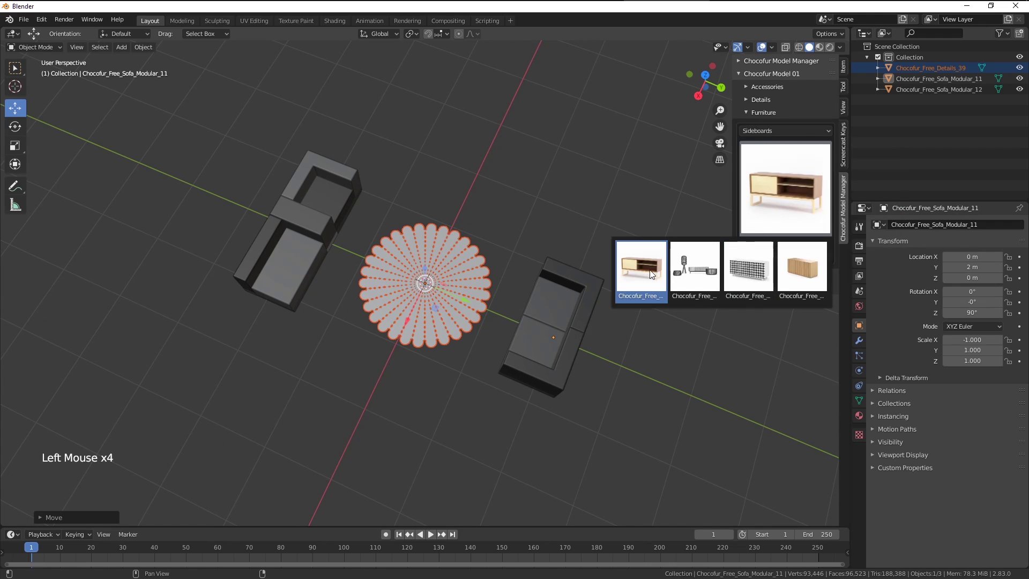
pyautogui.click(793, 263)
pyautogui.middleClick(595, 233)
pyautogui.press('r')
pyautogui.middleClick(492, 157)
pyautogui.click(398, 311)
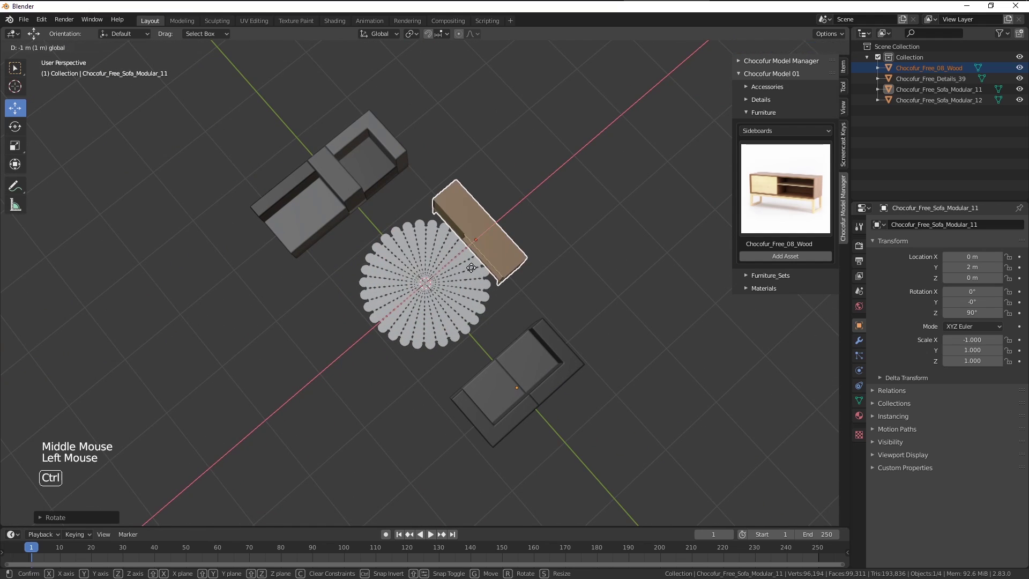
# Rotate the sideboard around Z and stand it beside the rug and sofas.
pyautogui.middleClick(548, 265)
pyautogui.press('alt+a')
pyautogui.middleClick(513, 234)
pyautogui.middleClick(518, 212)
# Add a plane and scale it up about 4.8 times into a floor under the furniture.
pyautogui.press('shift+a')
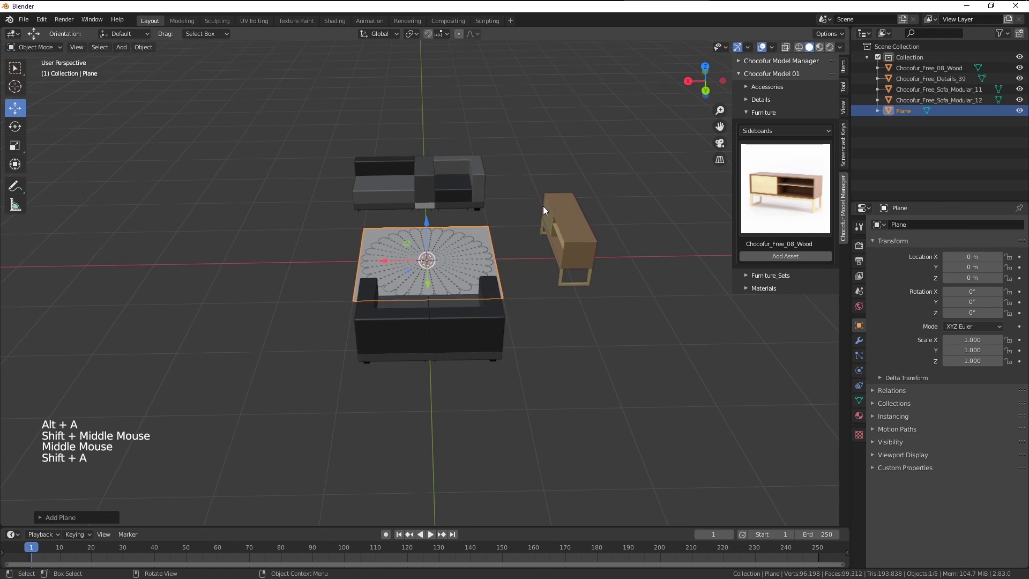
pyautogui.scroll(-3)
pyautogui.press('s')
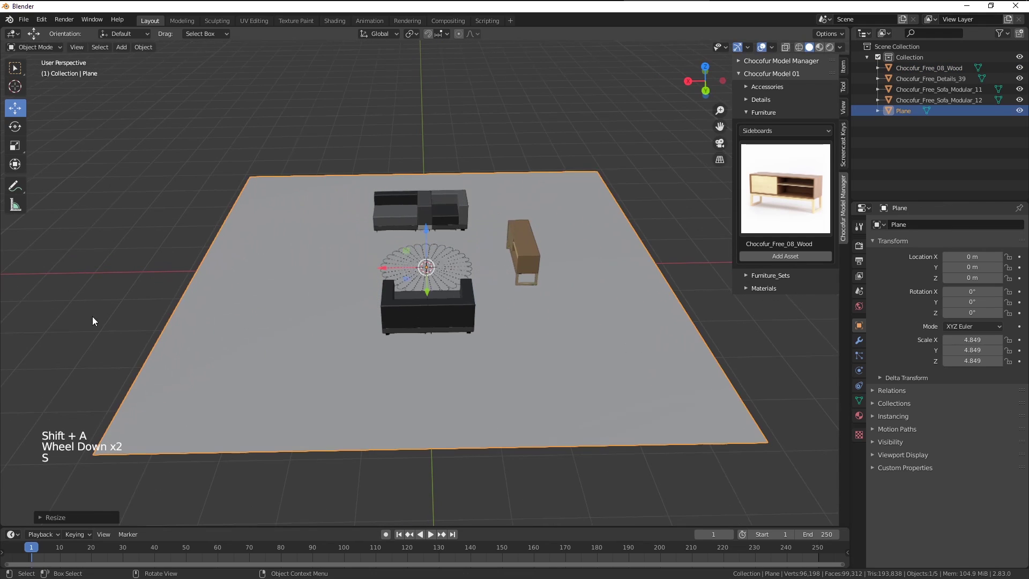
pyautogui.middleClick(287, 310)
pyautogui.scroll(-3)
pyautogui.press('alt+a')
pyautogui.middleClick(428, 326)
# Add a cube at the centre of the room.
pyautogui.press('shift+a')
pyautogui.middleClick(502, 329)
pyautogui.middleClick(476, 318)
pyautogui.scroll(3)
# Scale the cube down into a thin slab along its width.
pyautogui.press('s')
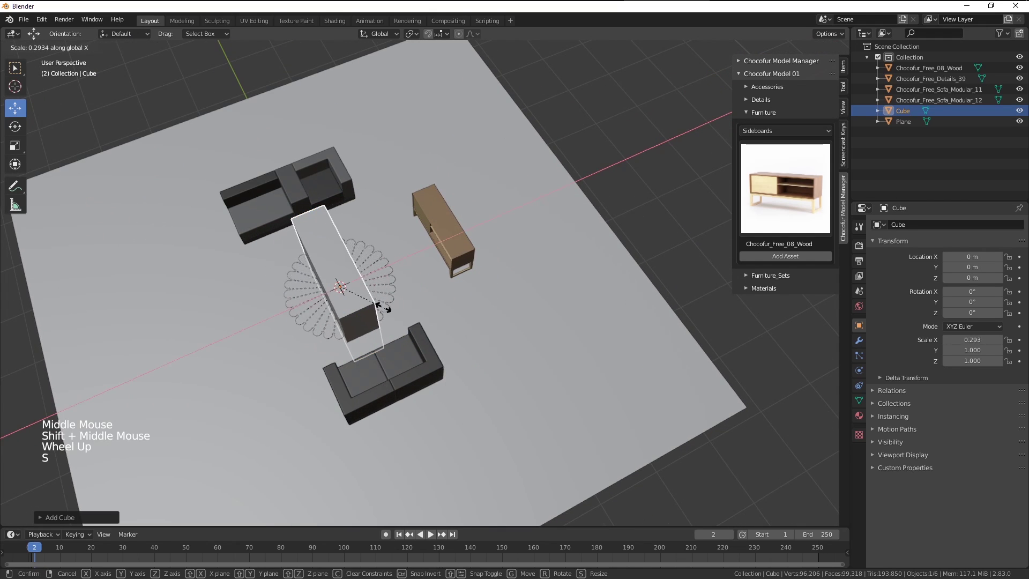
pyautogui.press('s')
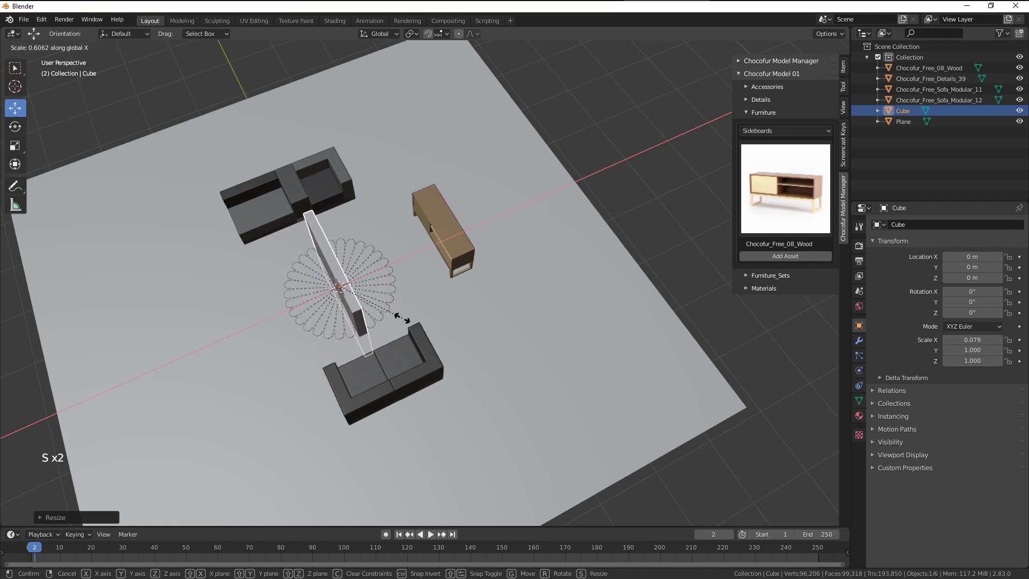
pyautogui.middleClick(411, 325)
pyautogui.click(303, 267)
pyautogui.middleClick(473, 300)
pyautogui.middleClick(449, 311)
pyautogui.middleClick(446, 285)
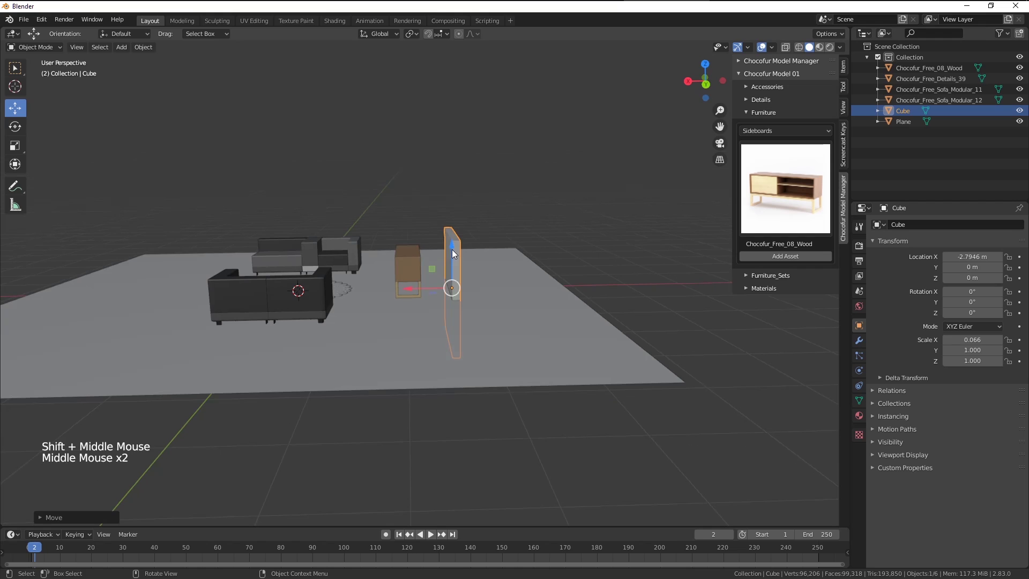
# Stretch the slab about 3.18 wide and 1.39 high and lift it behind the sideboard as a wall.
pyautogui.click(456, 248)
pyautogui.middleClick(436, 234)
pyautogui.press('s')
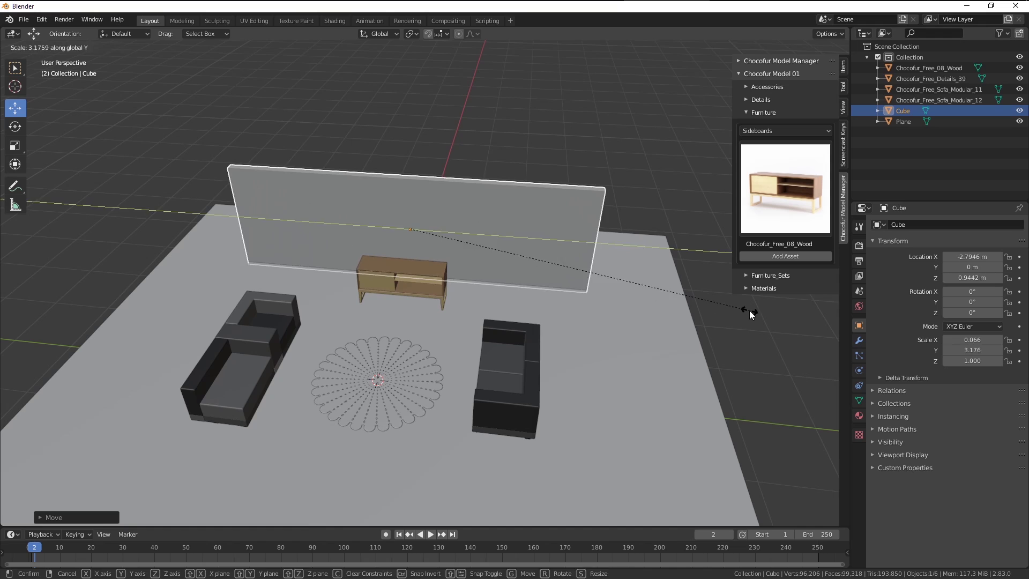
pyautogui.middleClick(540, 328)
pyautogui.press('s')
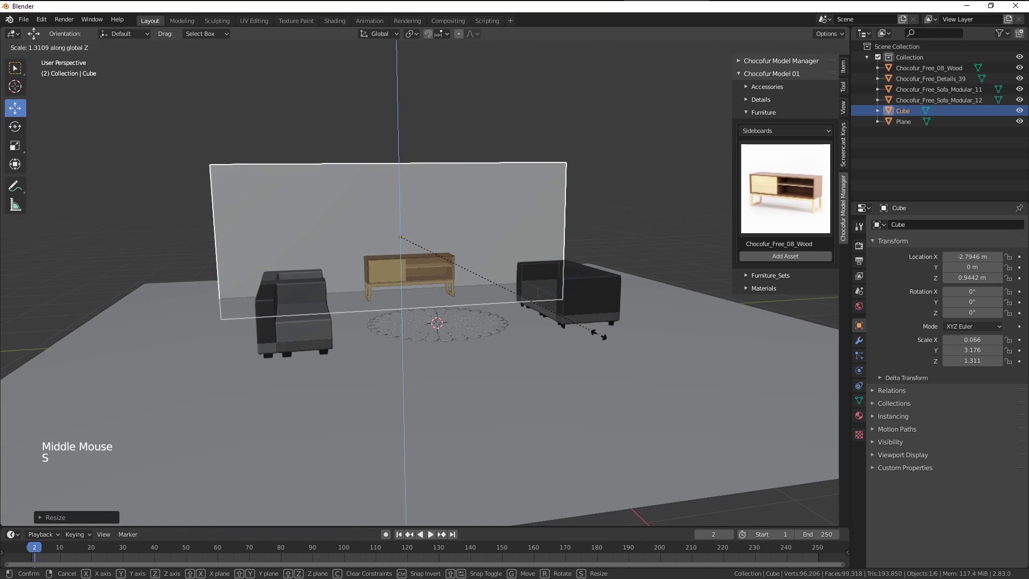
pyautogui.middleClick(464, 305)
pyautogui.click(396, 202)
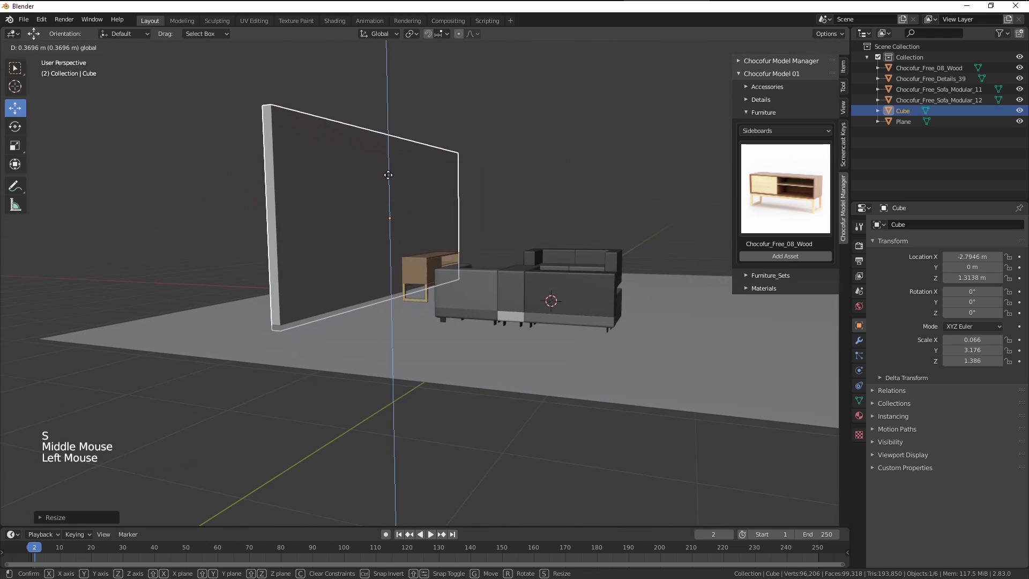
pyautogui.middleClick(508, 249)
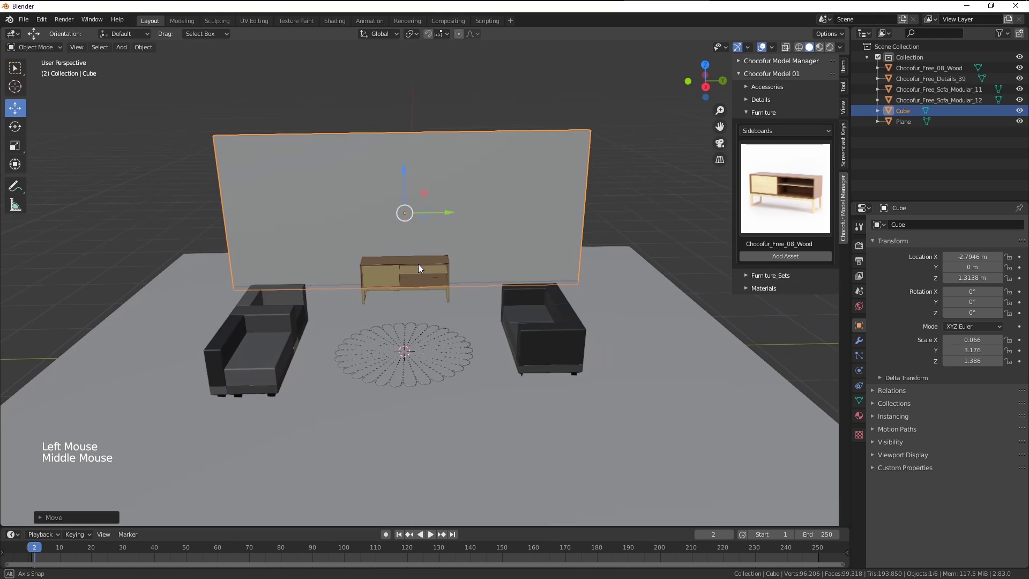
pyautogui.middleClick(435, 266)
# Add a point light and raise it about 1.96 m above the room.
pyautogui.middleClick(447, 277)
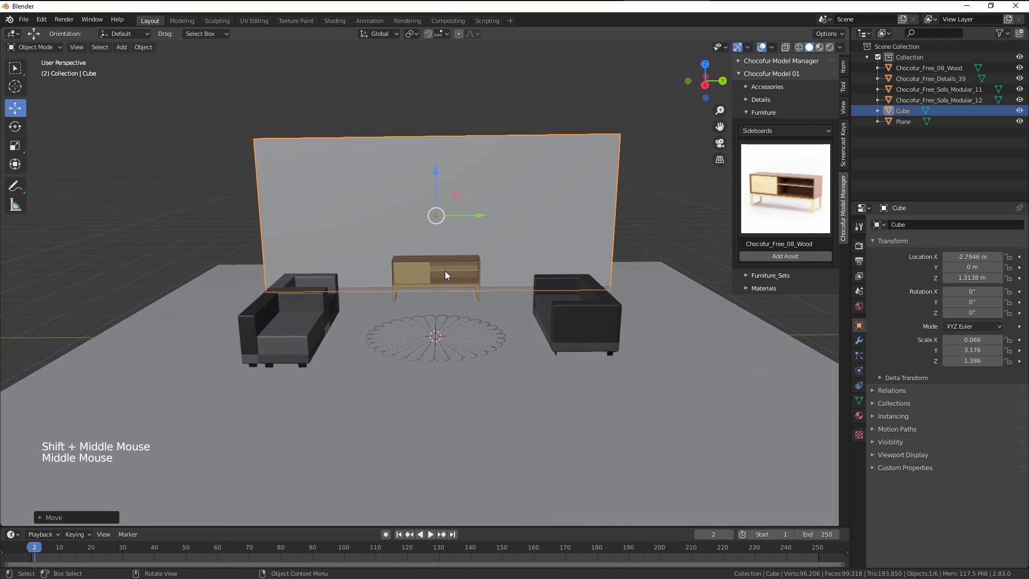
pyautogui.press('alt+a')
pyautogui.press('shift+a')
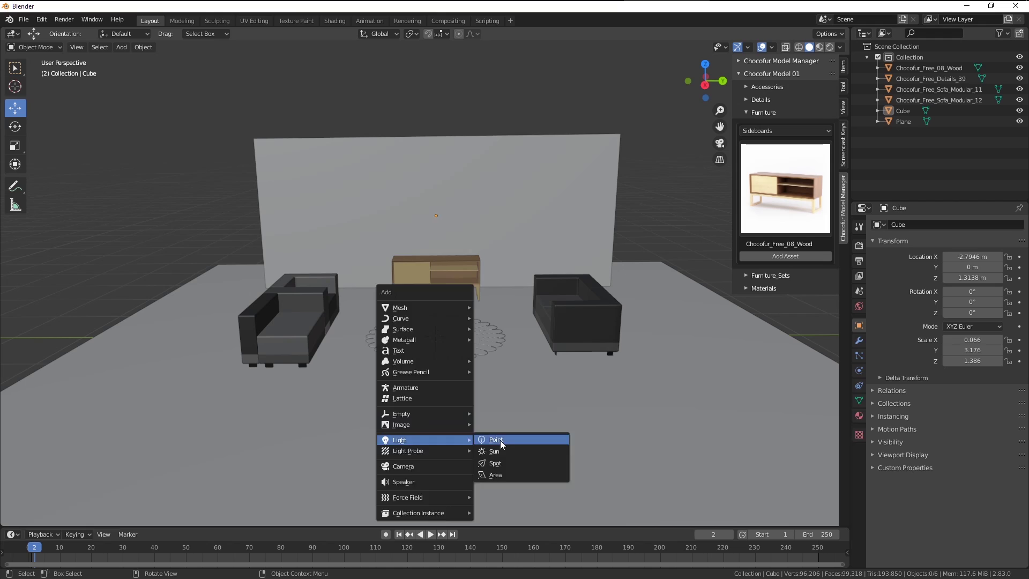
pyautogui.click(435, 300)
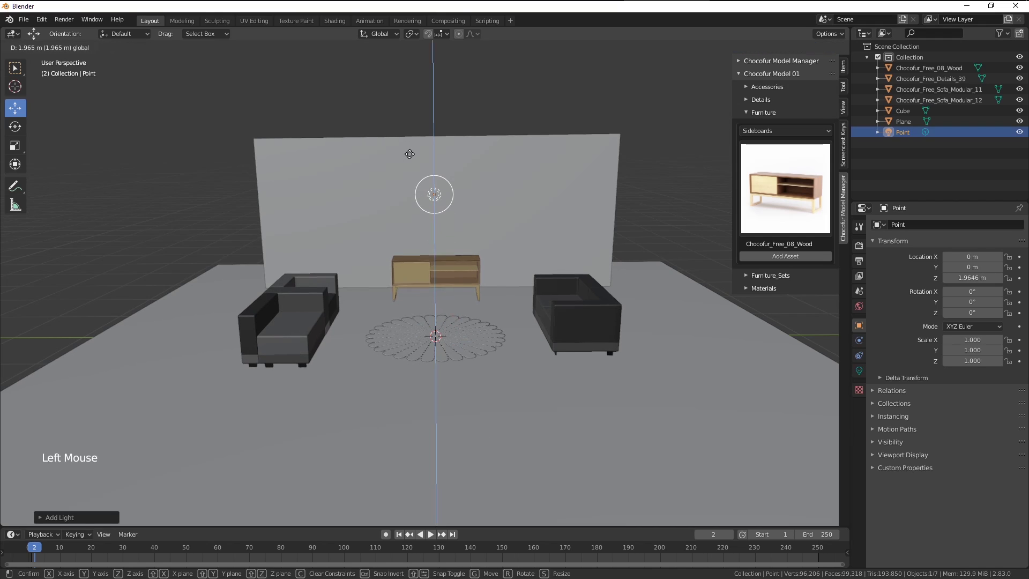
pyautogui.press('z')
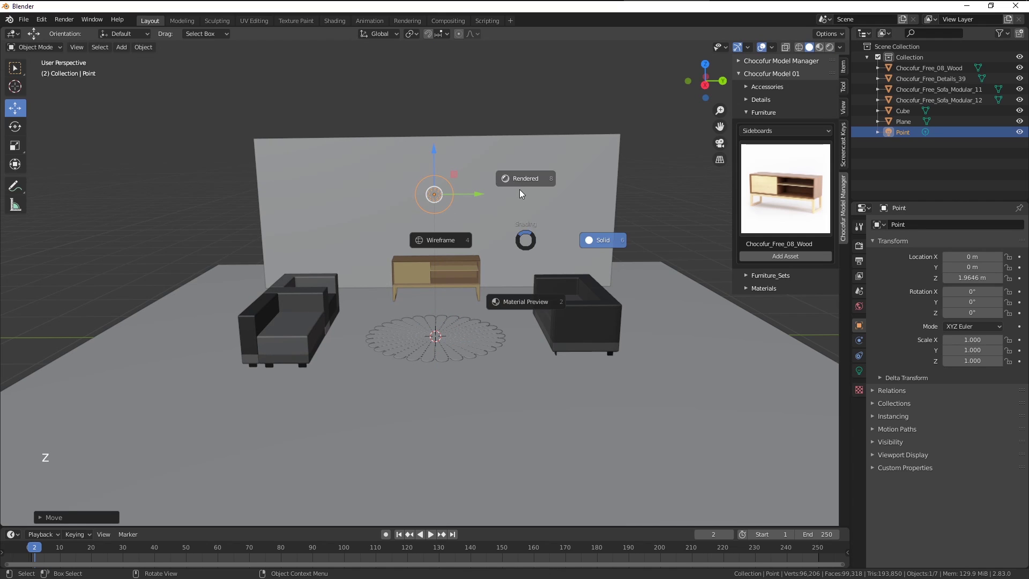
pyautogui.scroll(3)
# Switch the viewport to rendered shading and look into the room.
pyautogui.middleClick(527, 239)
pyautogui.middleClick(524, 243)
pyautogui.middleClick(476, 246)
pyautogui.middleClick(472, 256)
pyautogui.middleClick(510, 244)
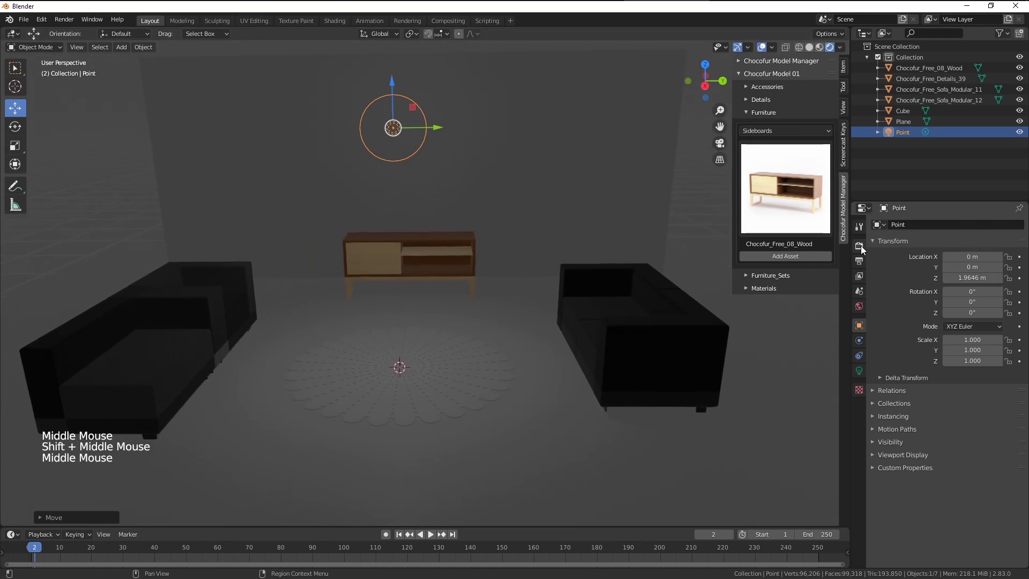
# Enable Eevee ambient occlusion, bloom and screen-space reflections with refraction.
pyautogui.click(864, 248)
pyautogui.click(885, 301)
pyautogui.click(885, 312)
pyautogui.click(874, 350)
pyautogui.click(885, 352)
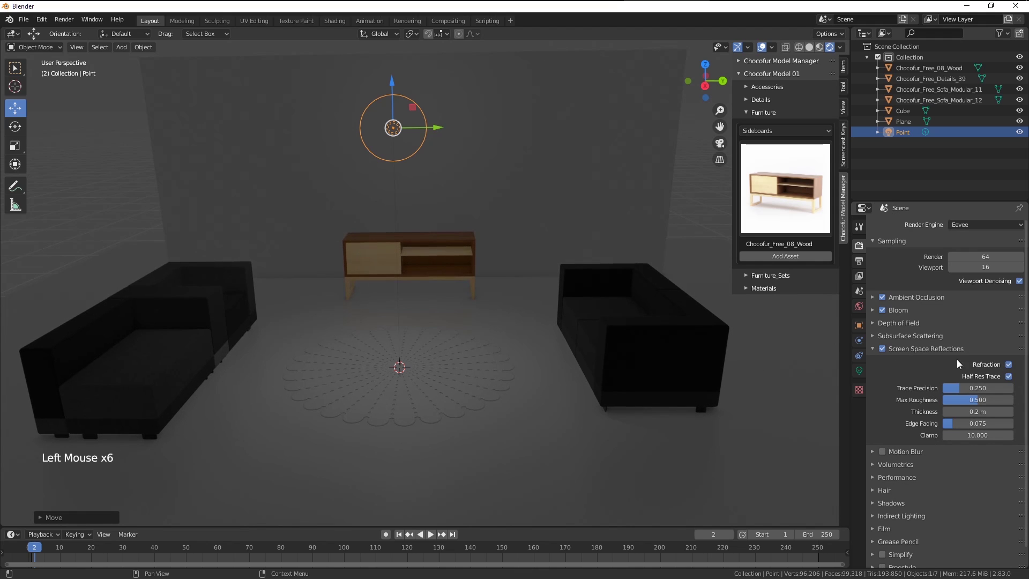
pyautogui.click(889, 353)
pyautogui.click(876, 351)
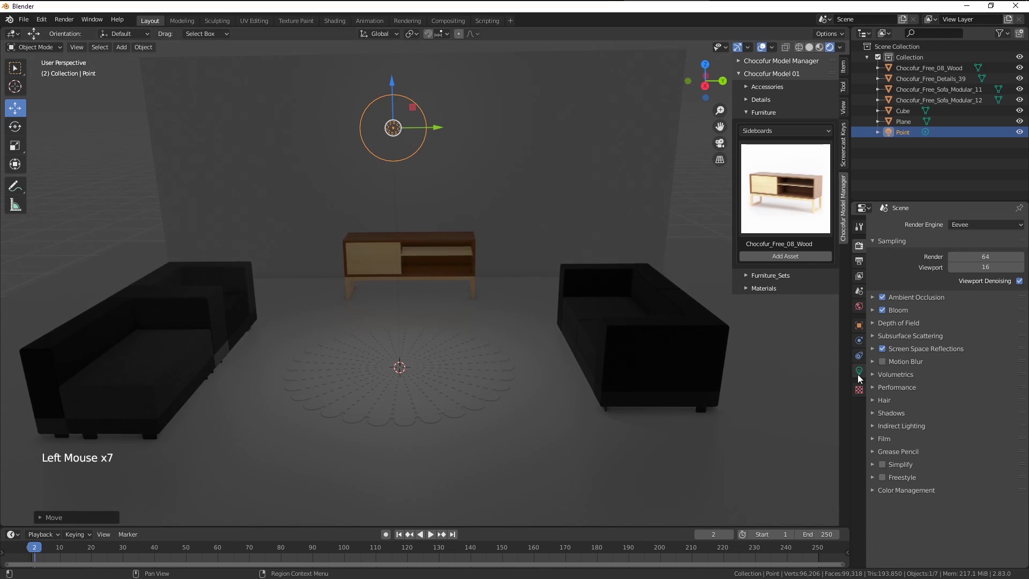
# Set the point light's power to 100 W.
pyautogui.click(861, 375)
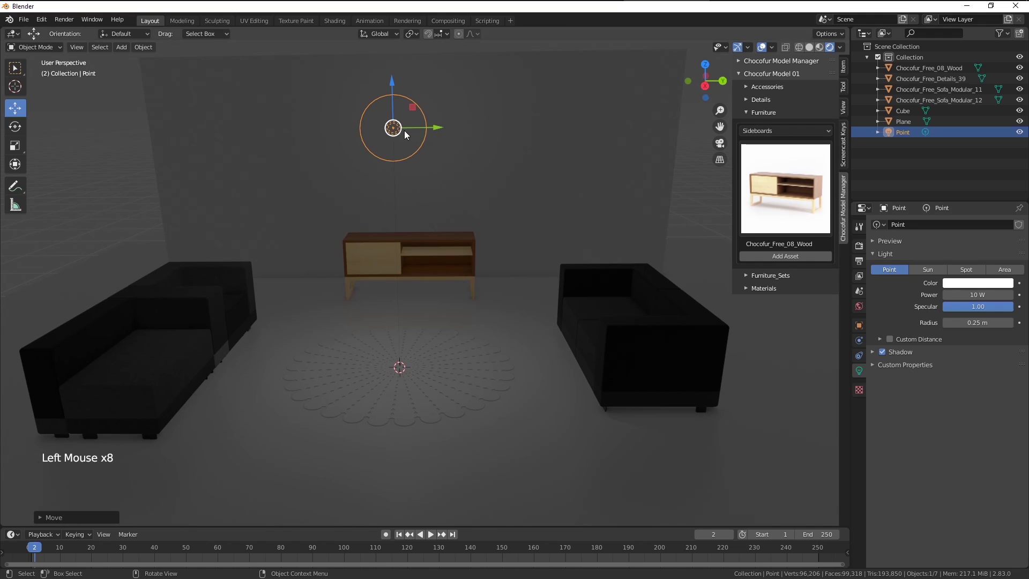
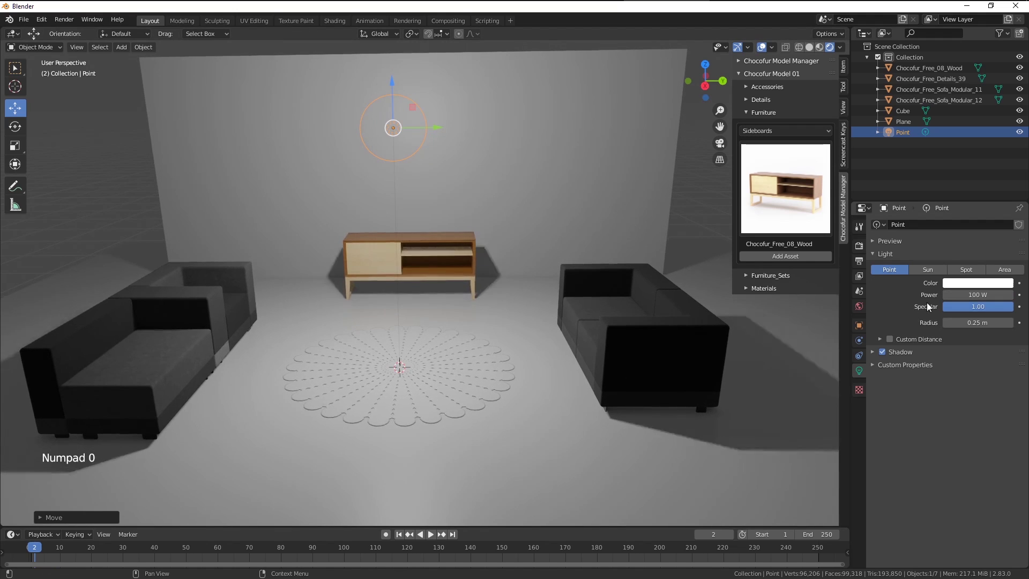
pyautogui.click(864, 315)
pyautogui.scroll(-3)
pyautogui.scroll(-3)
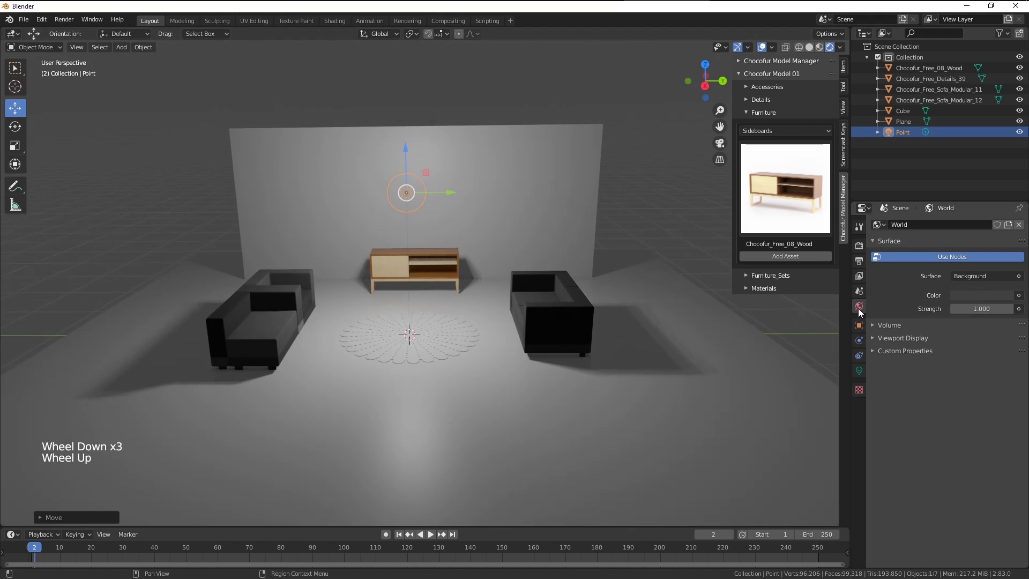
# Make the world background colour black so only the point light lights the room.
pyautogui.click(986, 304)
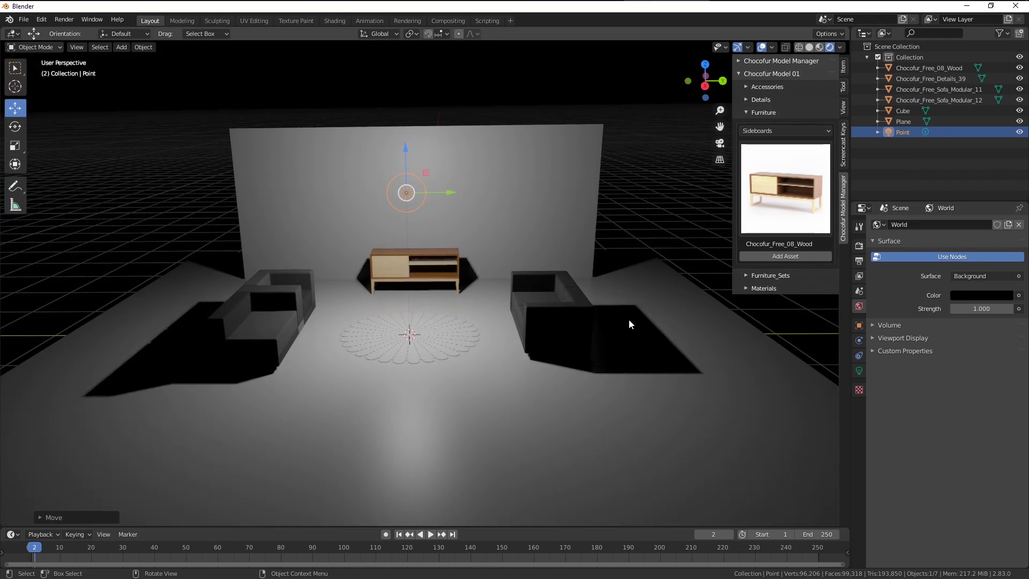
pyautogui.middleClick(632, 319)
pyautogui.middleClick(605, 313)
pyautogui.middleClick(609, 325)
# Add the Chocofur_Free_07_Decor picture frames from the Details Pictures category.
pyautogui.click(852, 442)
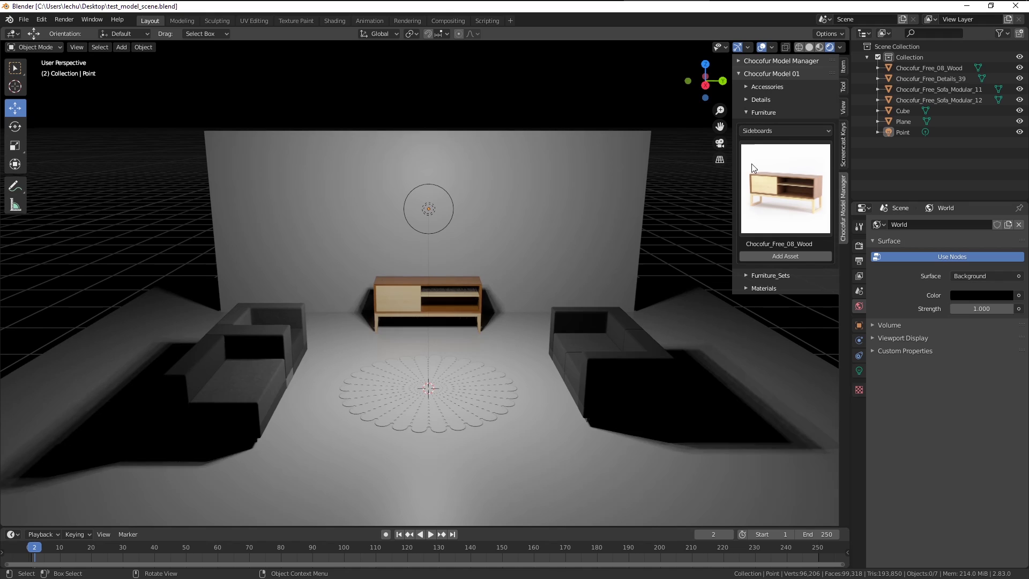
pyautogui.click(762, 119)
pyautogui.click(763, 103)
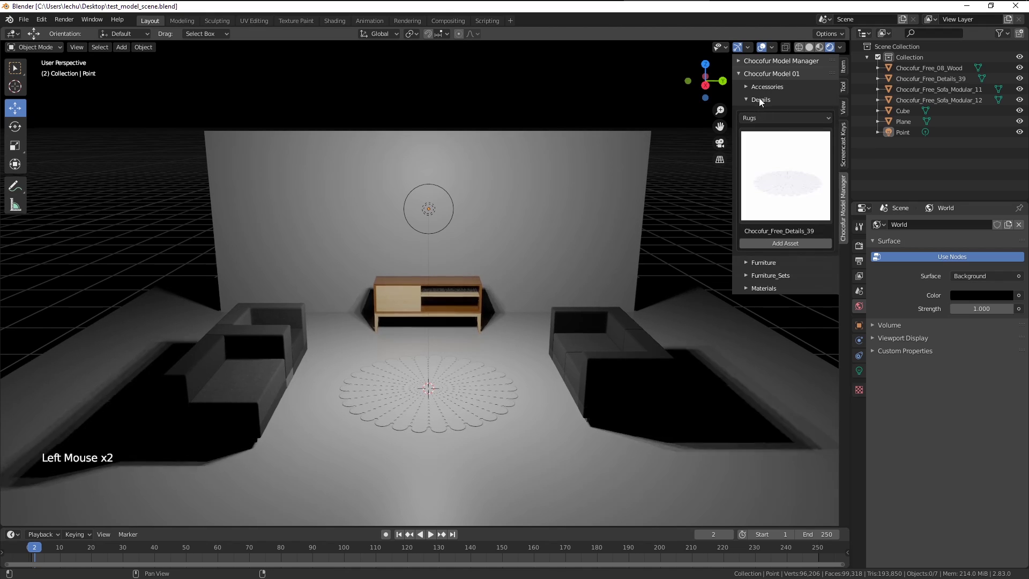
pyautogui.click(773, 124)
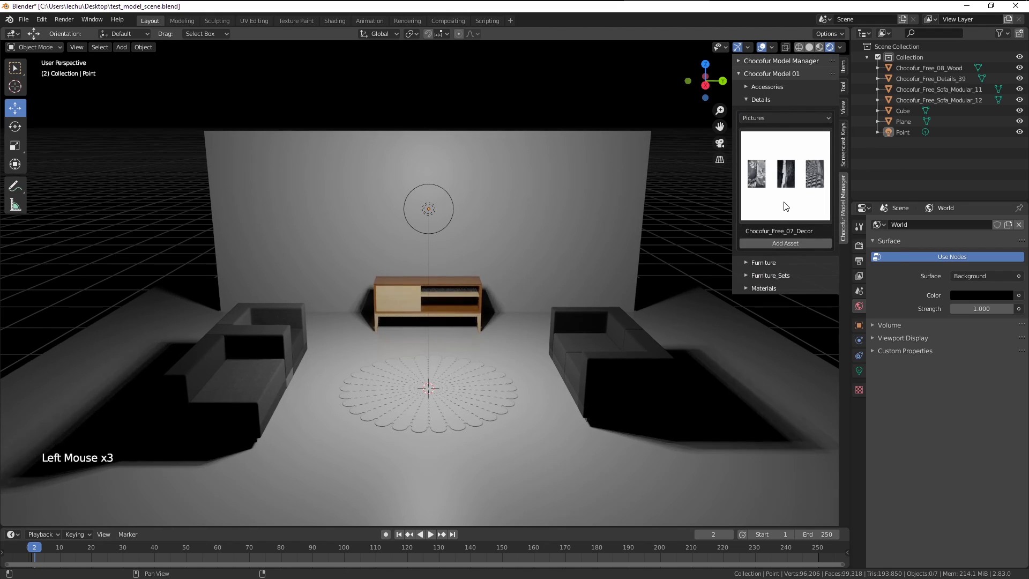
pyautogui.click(786, 202)
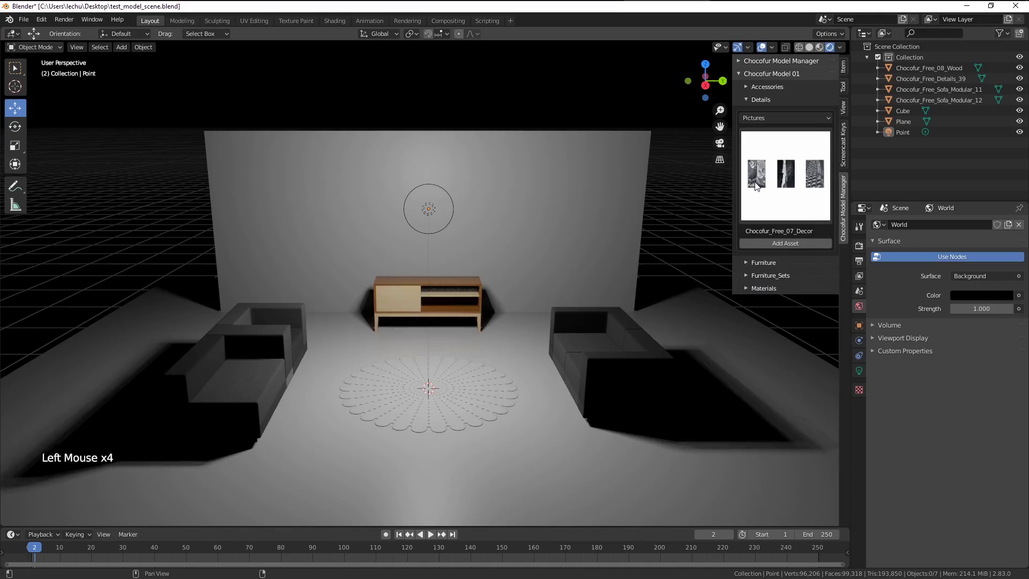
pyautogui.click(779, 249)
pyautogui.middleClick(574, 294)
pyautogui.click(581, 159)
pyautogui.middleClick(583, 294)
pyautogui.middleClick(574, 310)
# Rotate the three pictures 90° around Z, shrink them and hang them on the wall above the sideboard.
pyautogui.press('r')
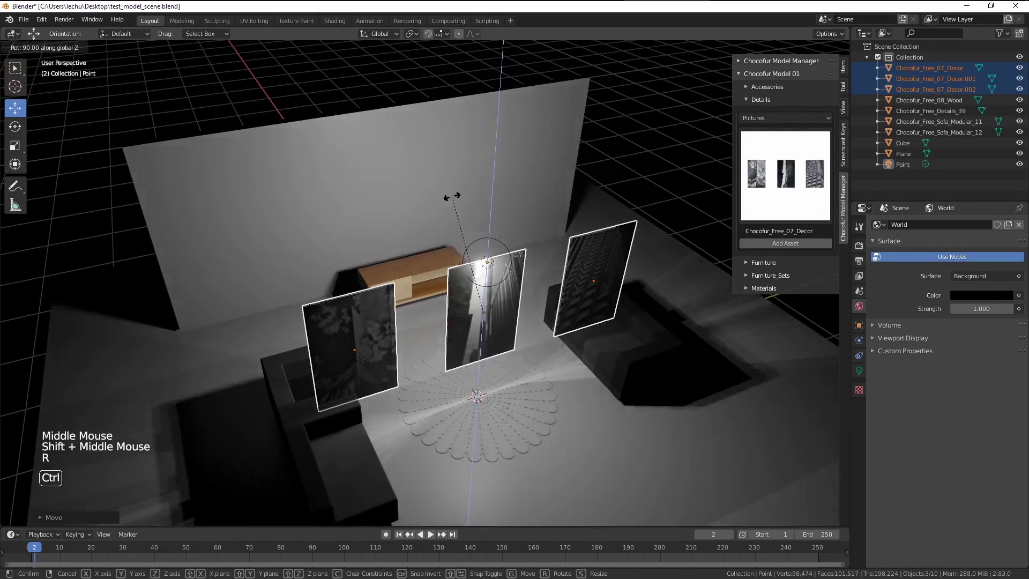
pyautogui.press('s')
pyautogui.middleClick(595, 328)
pyautogui.click(269, 345)
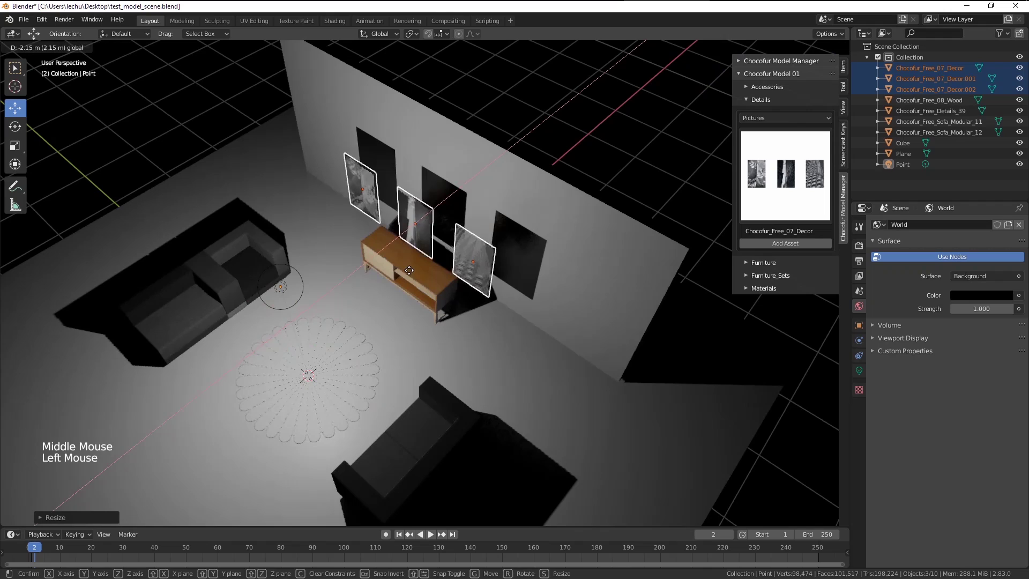
pyautogui.press('KP_Decimal')
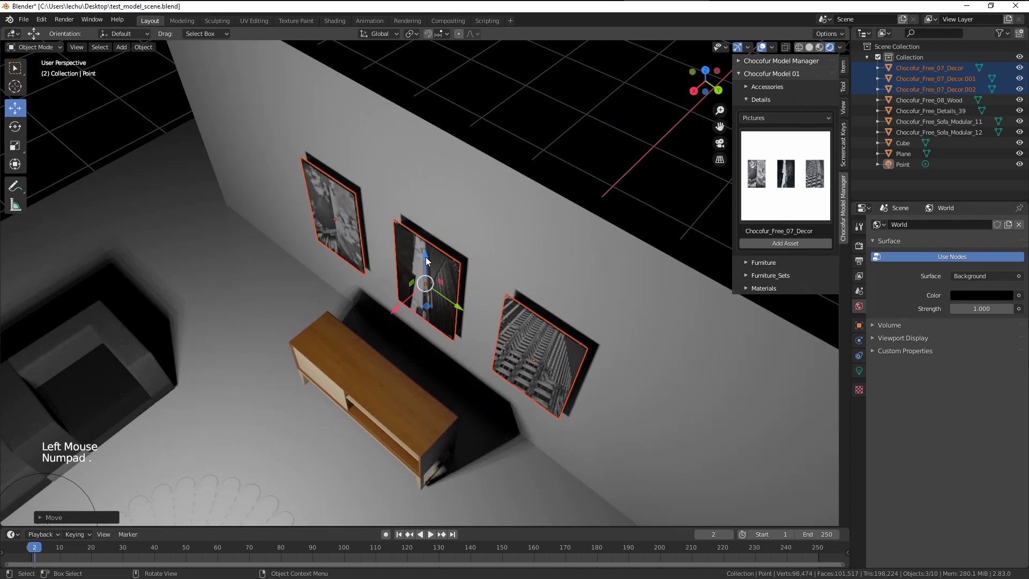
pyautogui.middleClick(425, 288)
pyautogui.middleClick(447, 272)
# Preview a monstera plant asset and frame the whole room in view.
pyautogui.scroll(3)
pyautogui.click(422, 219)
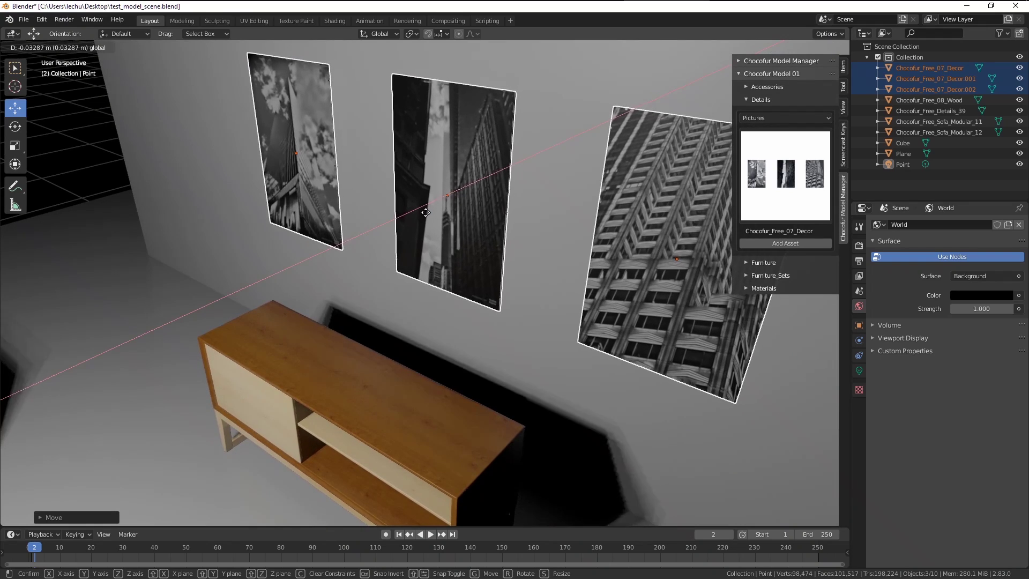
pyautogui.scroll(-3)
pyautogui.middleClick(470, 259)
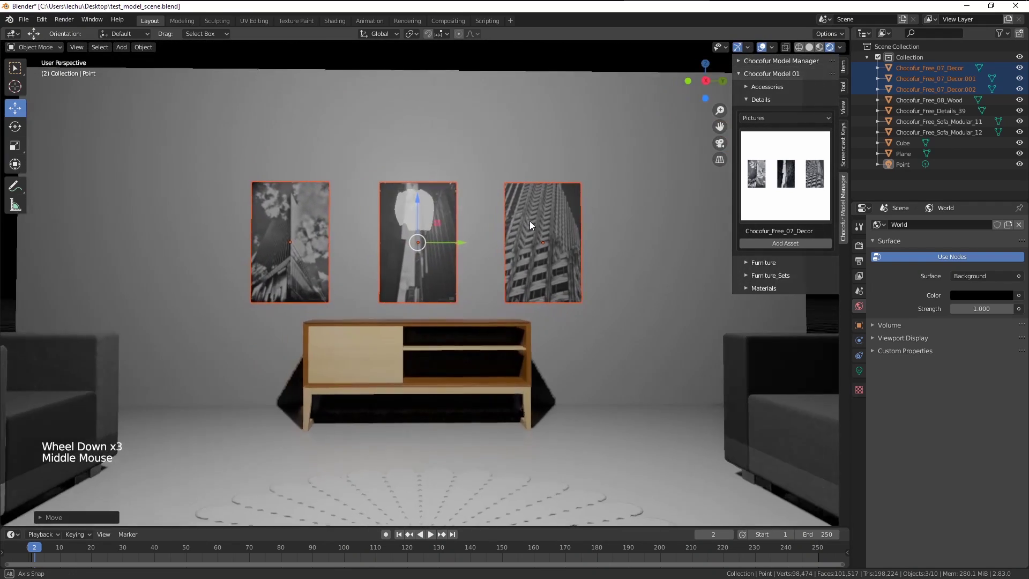
pyautogui.scroll(-3)
pyautogui.middleClick(469, 276)
# Add the potted monstera from the Chocofur Flowers category into the scene.
pyautogui.middleClick(471, 275)
pyautogui.click(769, 124)
pyautogui.click(795, 178)
pyautogui.click(775, 252)
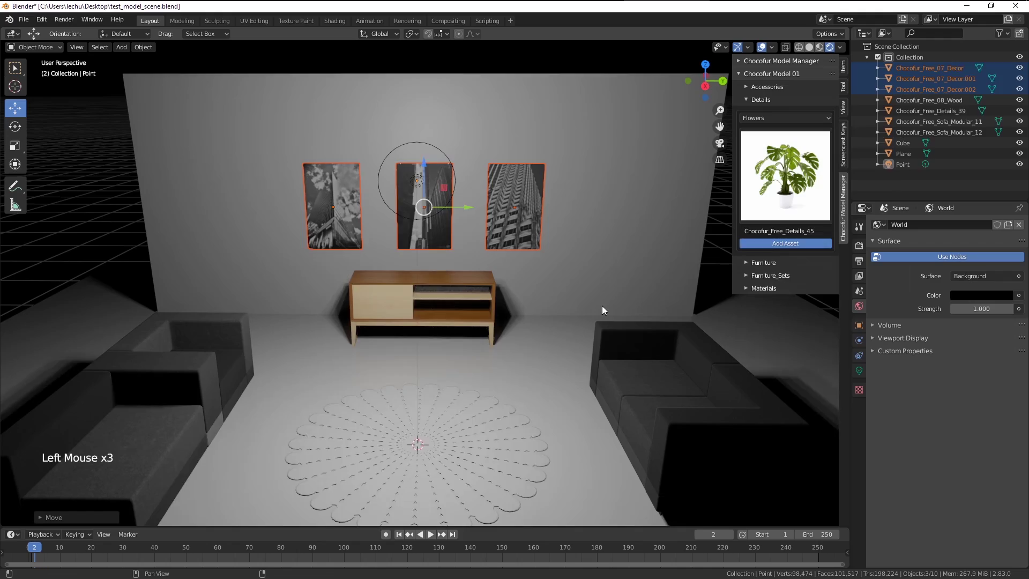
# Scale the monstera down and move it to sit beside the wooden sideboard.
pyautogui.middleClick(597, 309)
pyautogui.scroll(-3)
pyautogui.press('s')
pyautogui.press('g')
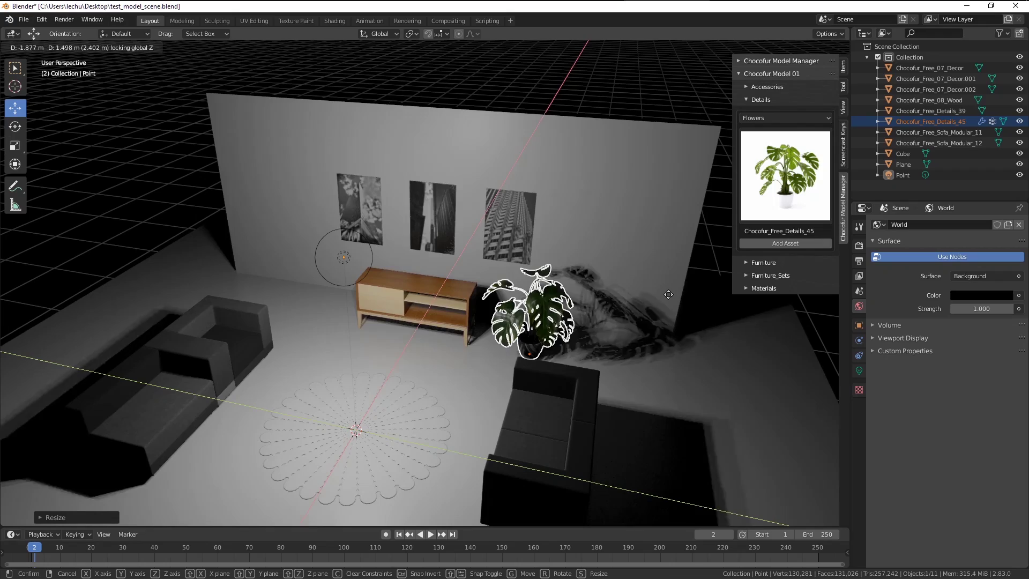
pyautogui.middleClick(551, 331)
pyautogui.scroll(-3)
pyautogui.middleClick(391, 338)
pyautogui.scroll(3)
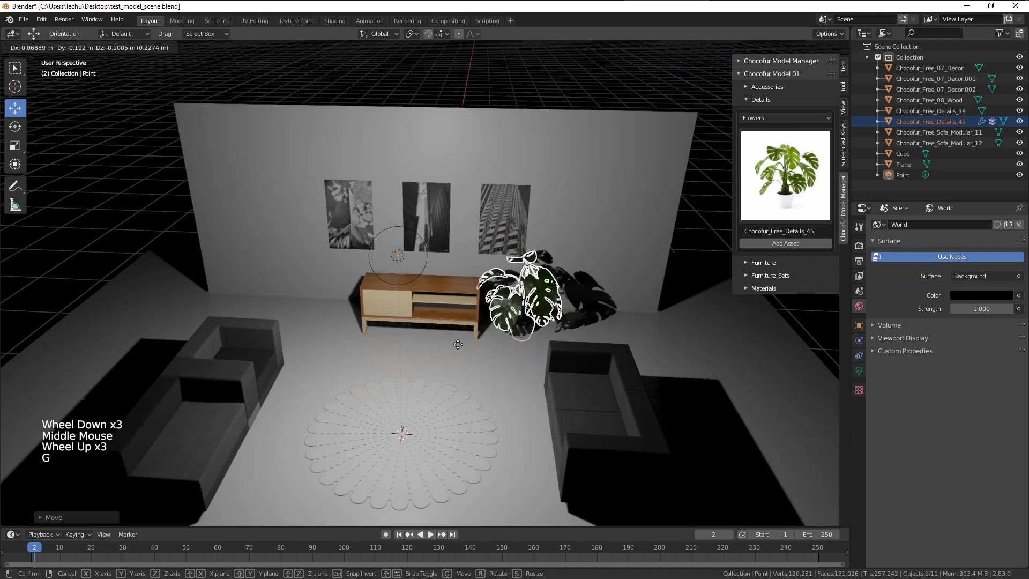
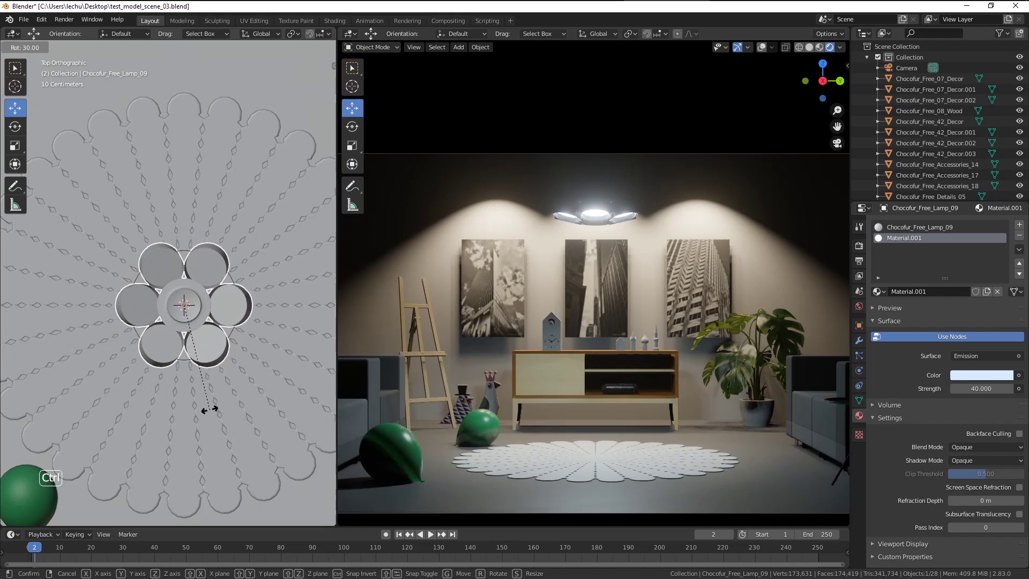
# Bring up the Add menu to reach the light probe object types.
pyautogui.scroll(-3)
pyautogui.scroll(-3)
pyautogui.scroll(-3)
pyautogui.press('alt+a')
# Add an Irradiance Volume and scale it in wireframe top view to cover the whole room.
pyautogui.press('shift+a')
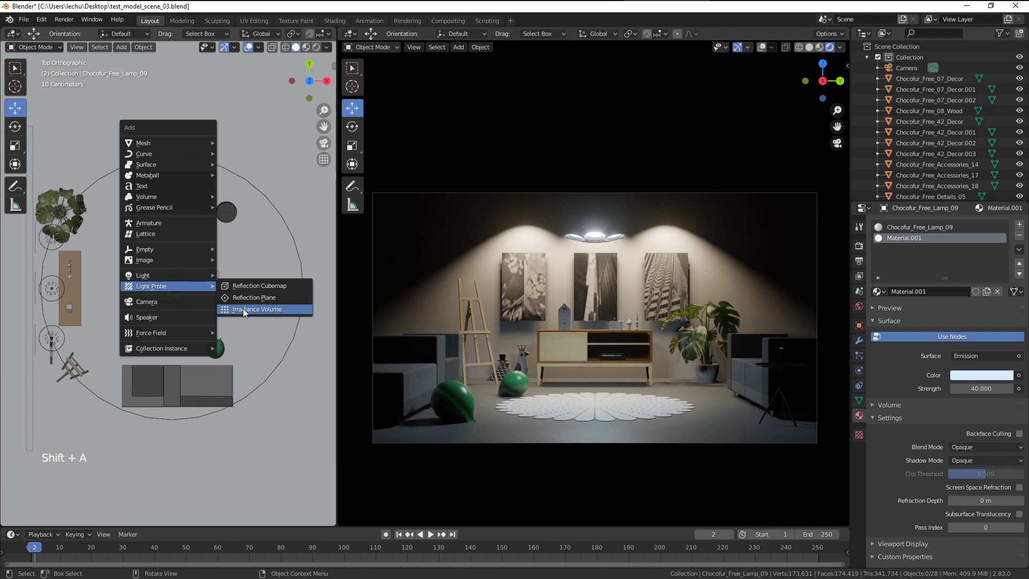
pyautogui.scroll(-3)
pyautogui.scroll(3)
pyautogui.press('z')
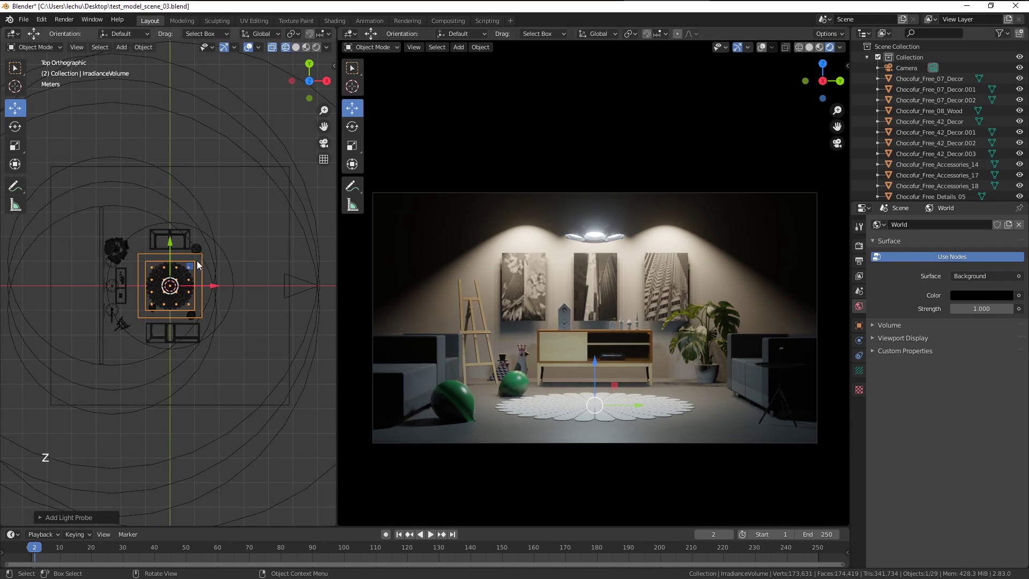
pyautogui.scroll(3)
pyautogui.scroll(-3)
pyautogui.press('s')
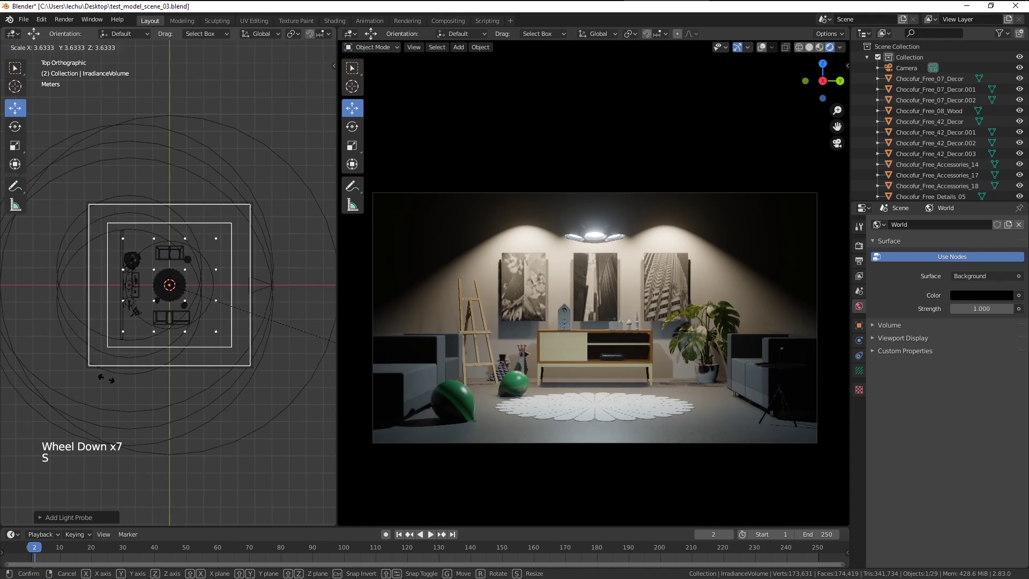
pyautogui.scroll(3)
pyautogui.scroll(-3)
pyautogui.press('s')
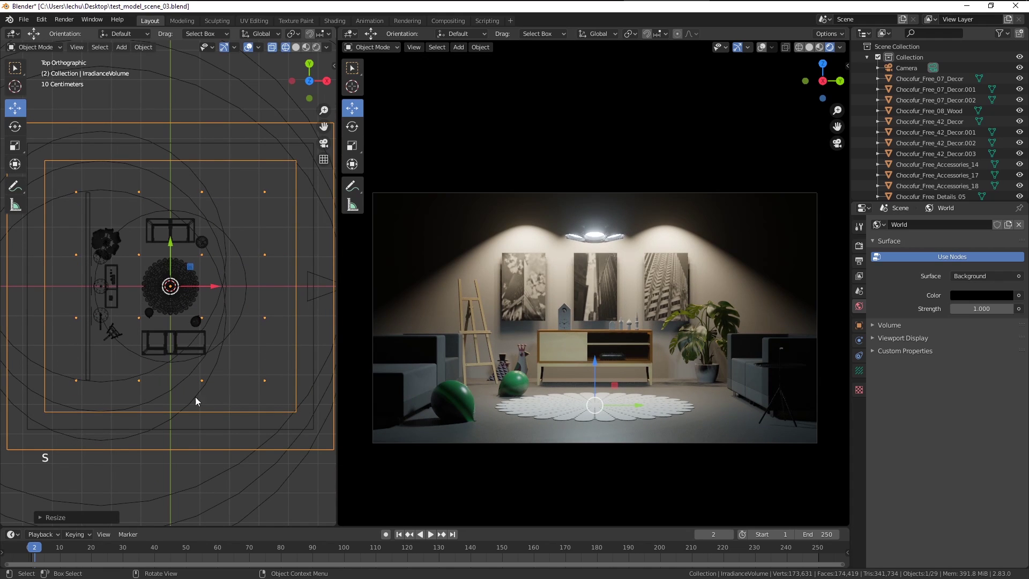
pyautogui.click(211, 287)
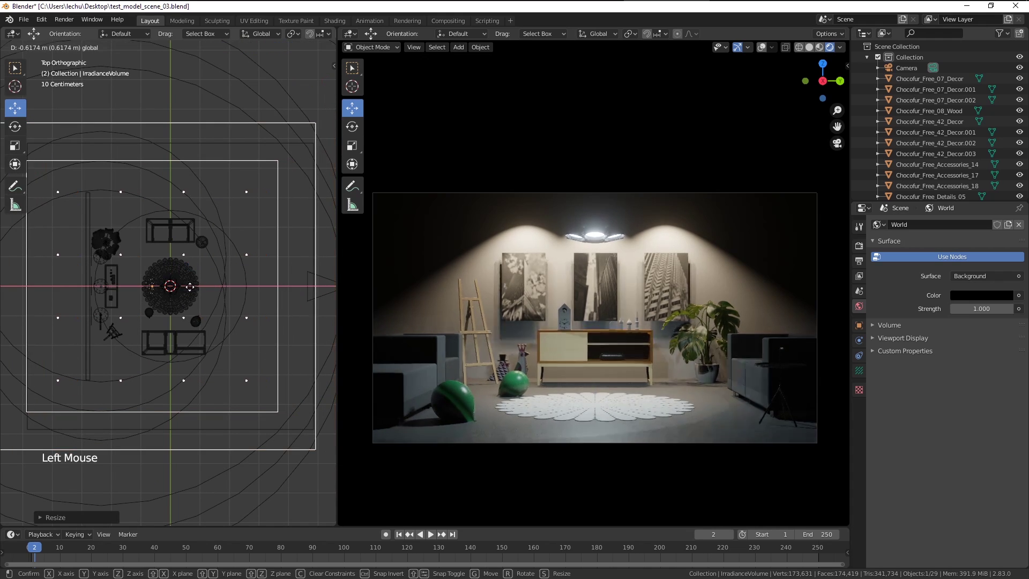
pyautogui.press('s')
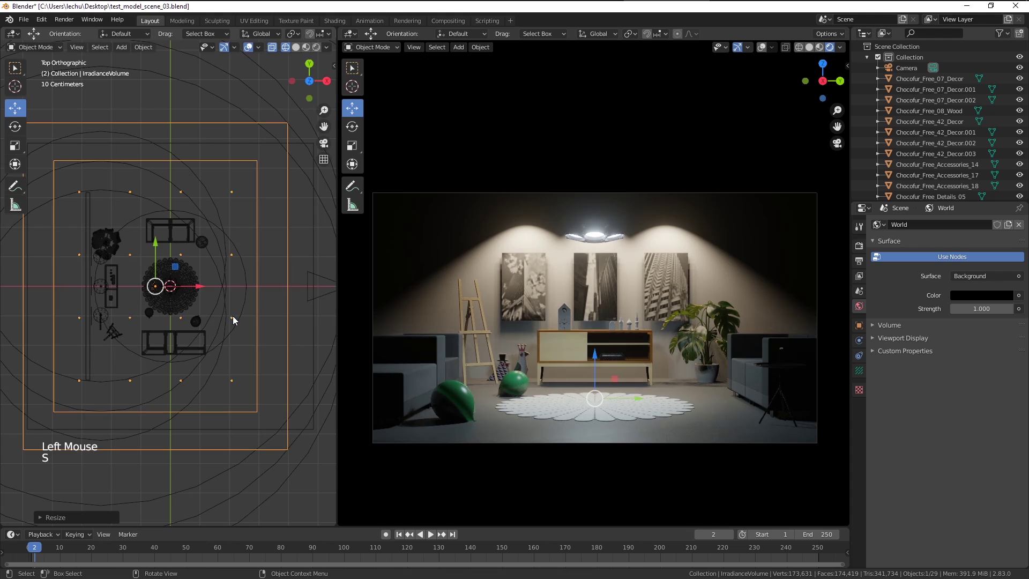
# In front view flatten the volume's height and raise it to surround the pendant lamp.
pyautogui.press('KP_1')
pyautogui.click(160, 306)
pyautogui.press('s')
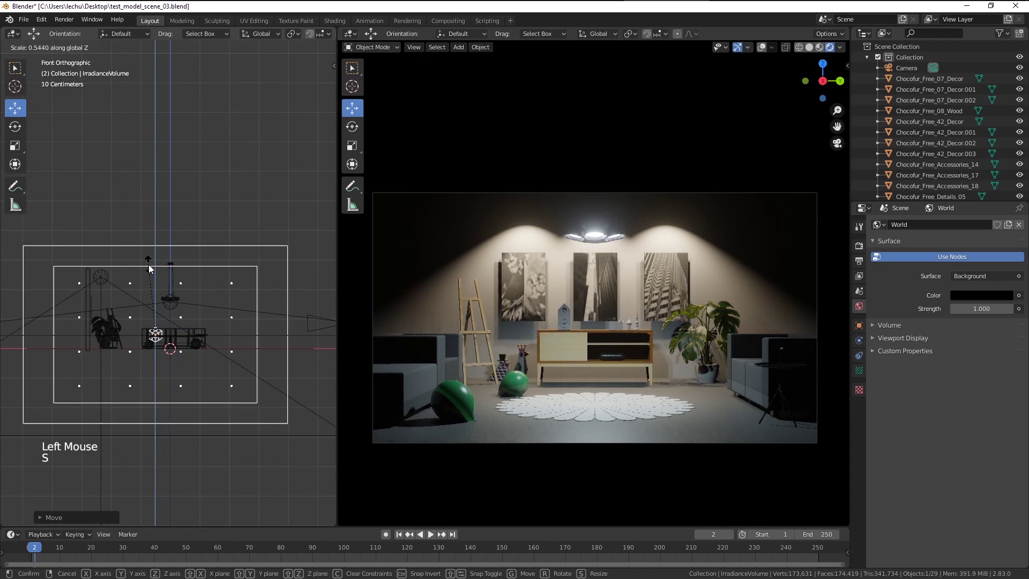
pyautogui.click(158, 293)
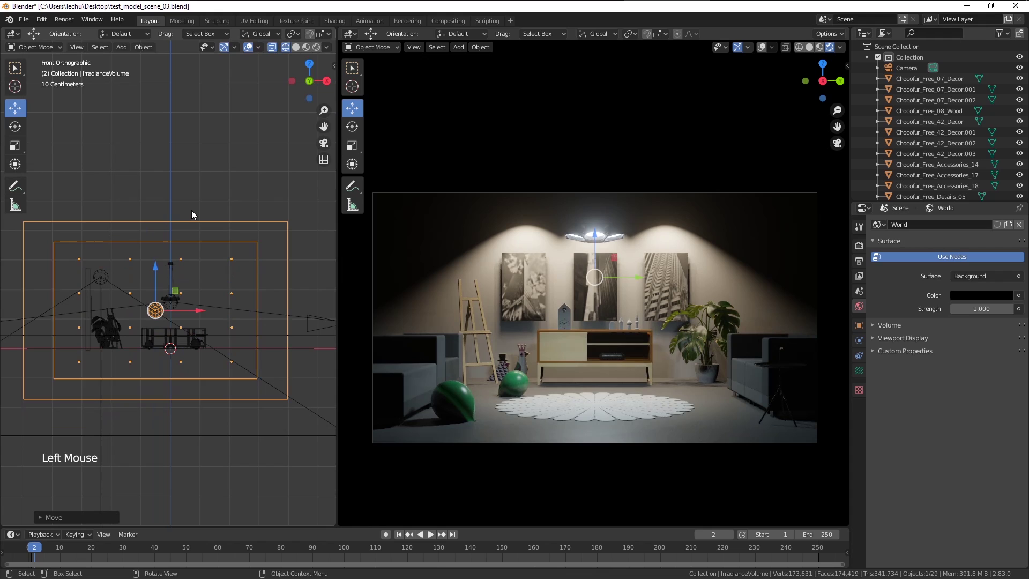
pyautogui.press('s')
pyautogui.click(160, 267)
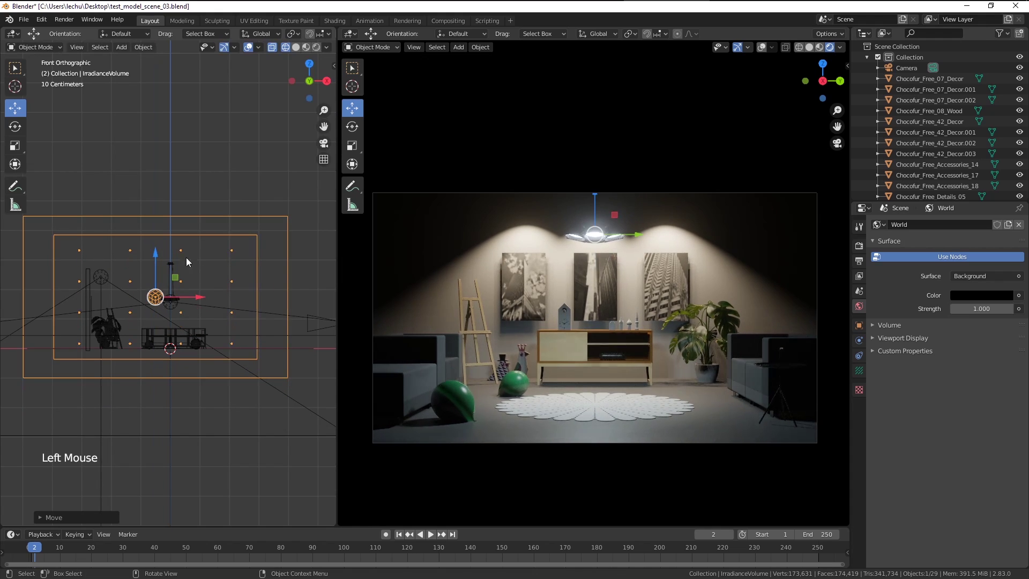
pyautogui.press('KP_3')
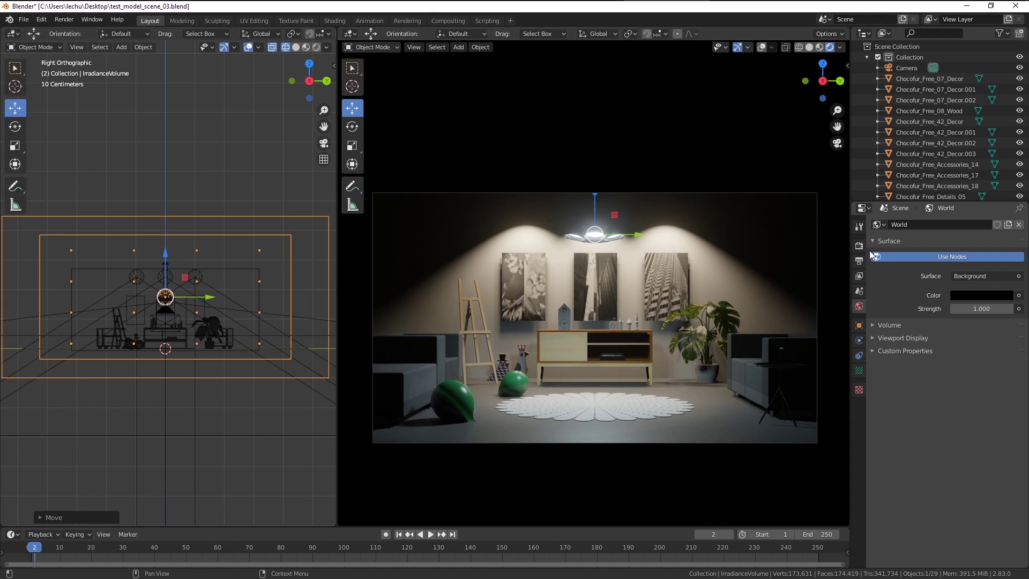
# Bake the indirect lighting from the Render Properties Indirect Lighting panel.
pyautogui.click(865, 250)
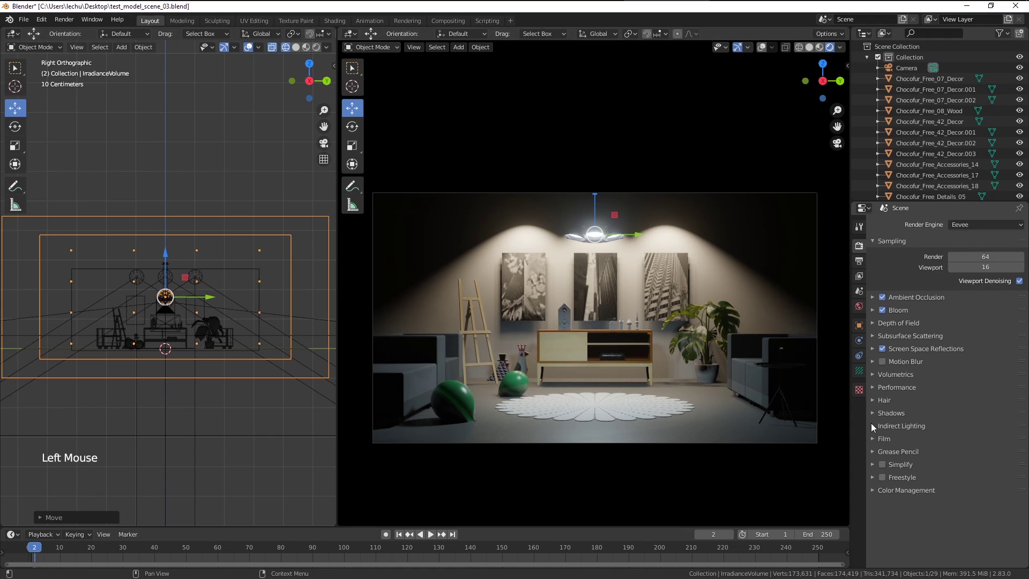
pyautogui.click(873, 428)
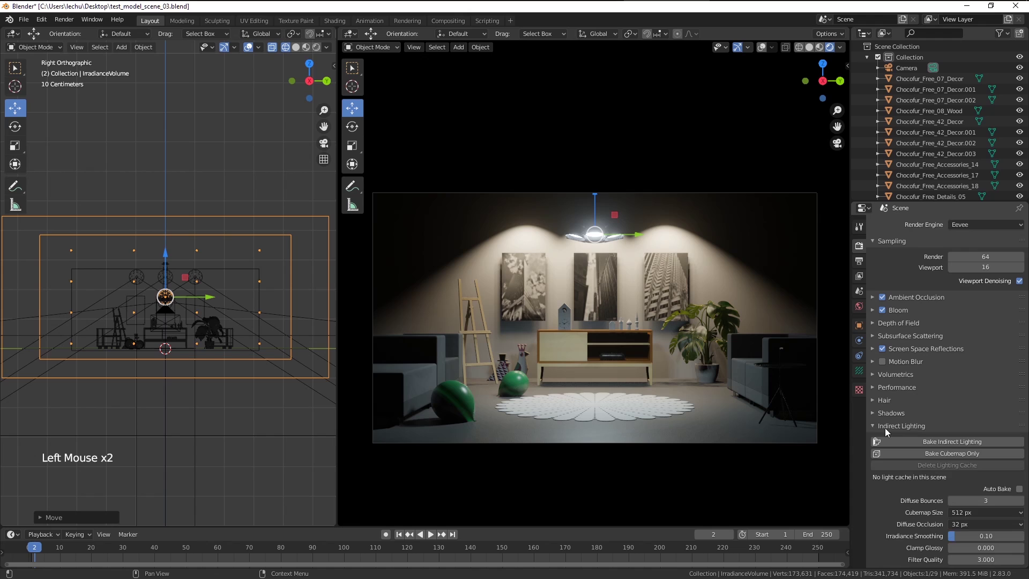
pyautogui.scroll(-3)
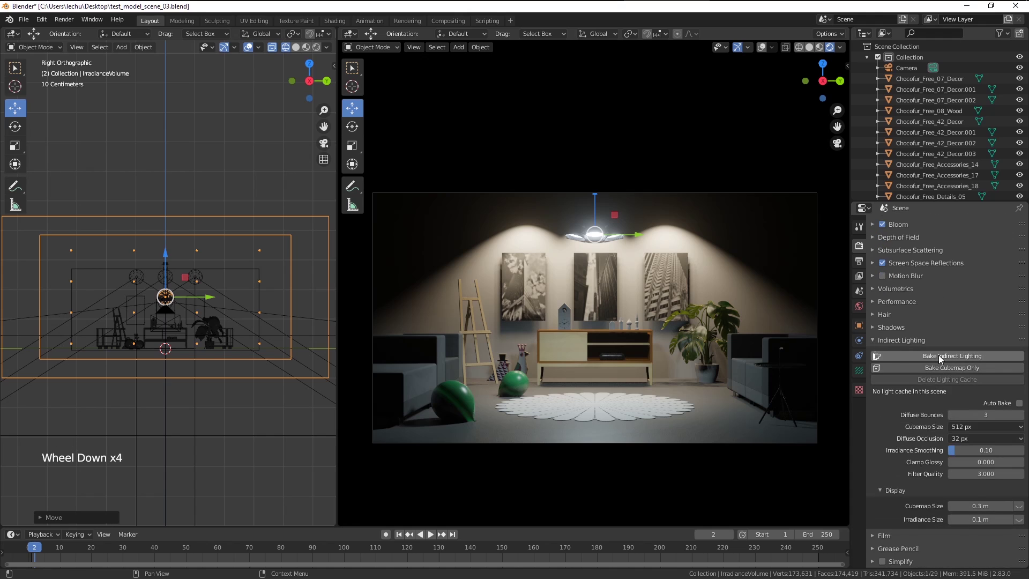
pyautogui.click(961, 364)
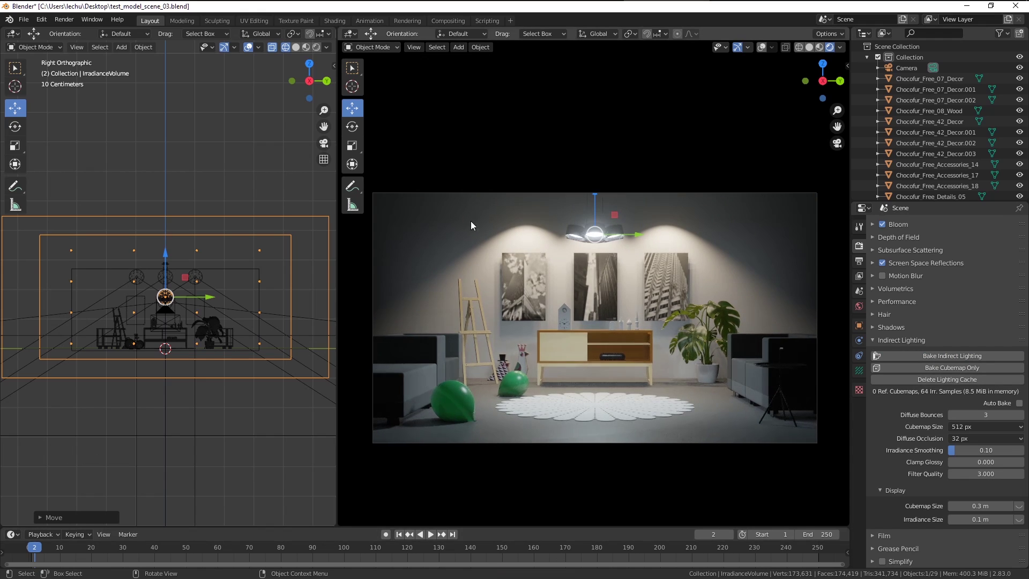
pyautogui.scroll(3)
pyautogui.scroll(-3)
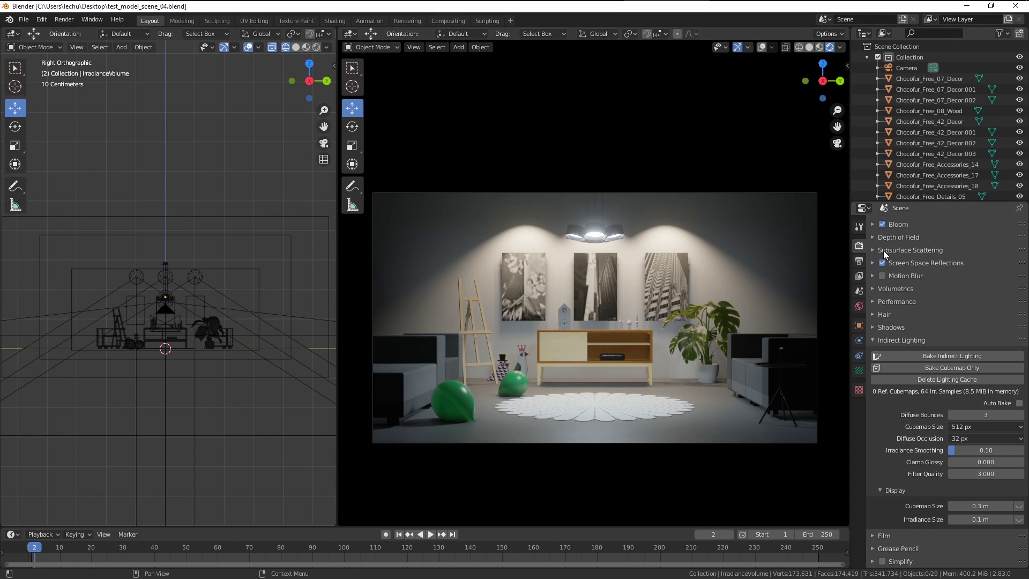
# In Color Management set the look to High Contrast and turn on Use Curves.
pyautogui.click(878, 346)
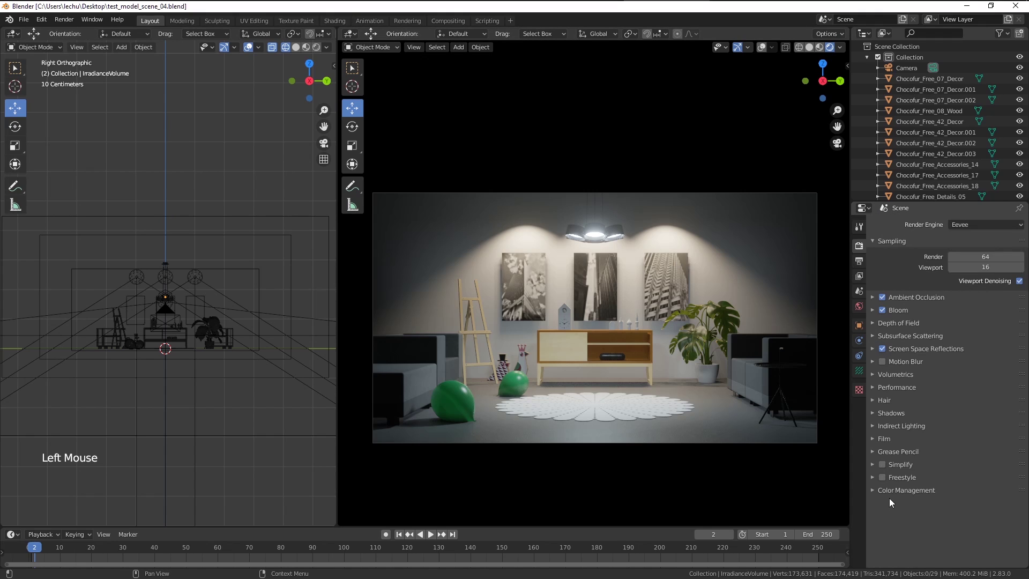
pyautogui.click(882, 495)
pyautogui.scroll(-3)
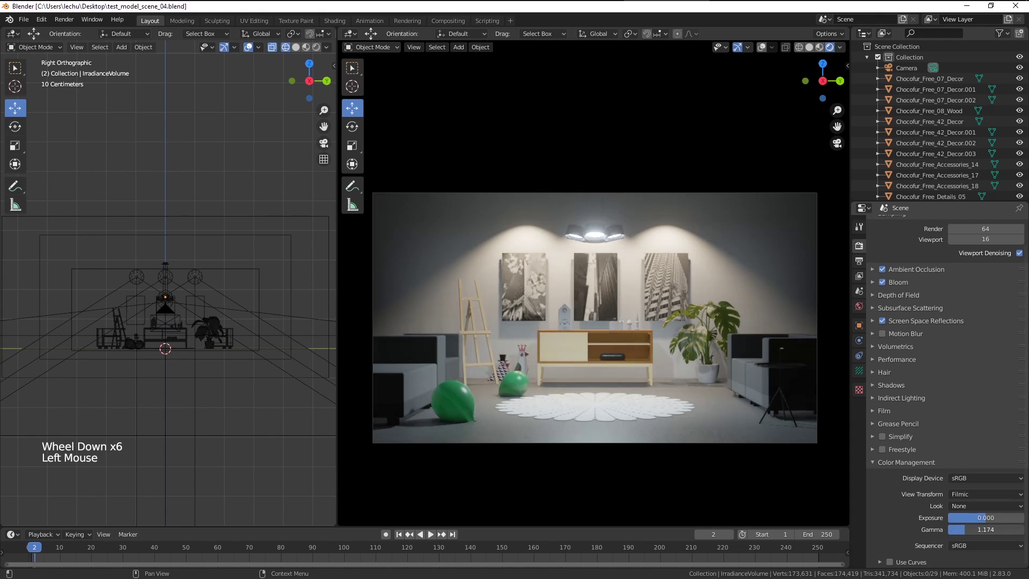
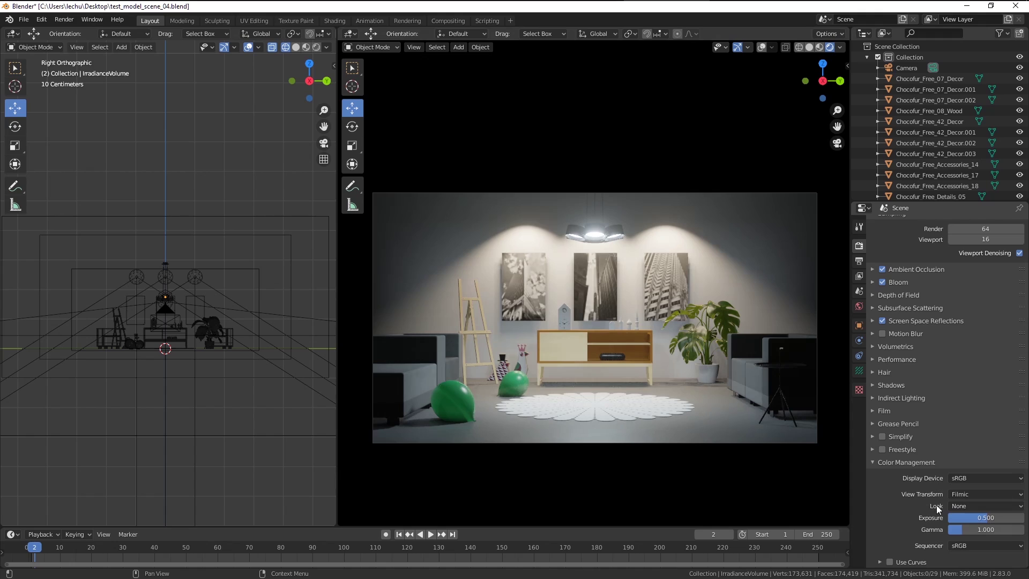
pyautogui.click(973, 511)
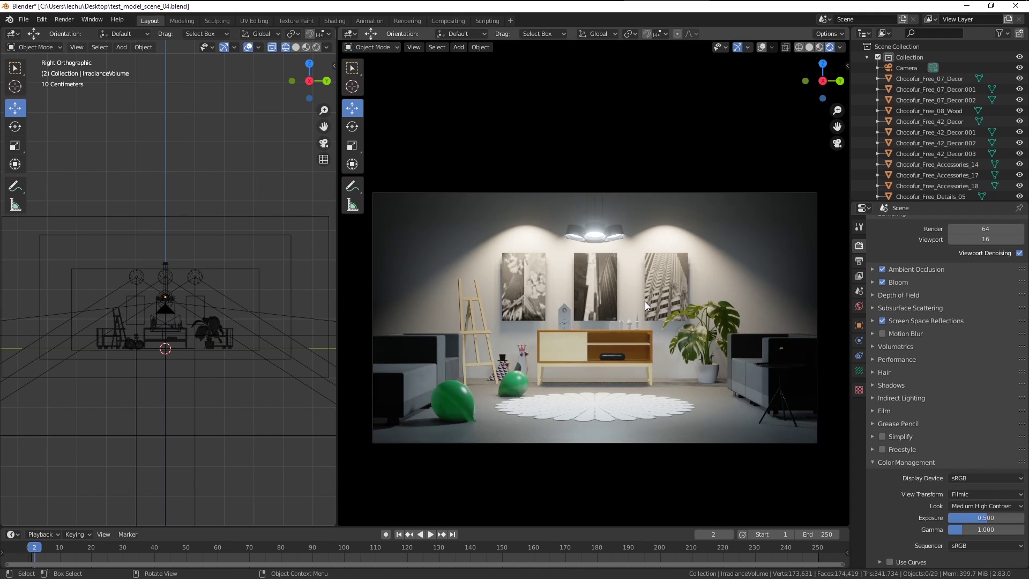
pyautogui.click(978, 509)
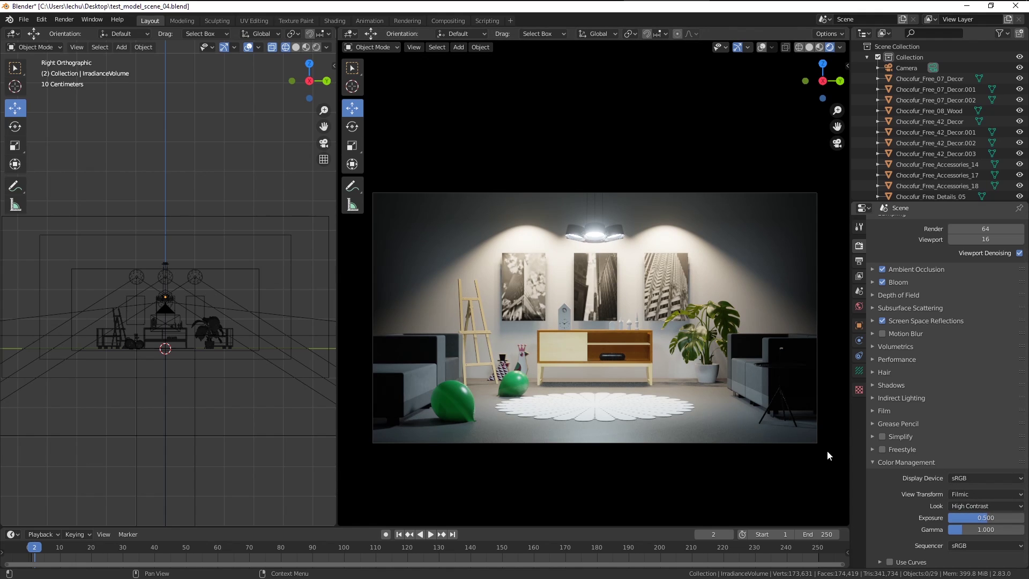
pyautogui.scroll(-3)
pyautogui.click(891, 566)
pyautogui.scroll(-3)
# Bend the red channel curve slightly for a warmer tint, keeping it near neutral.
pyautogui.click(883, 564)
pyautogui.scroll(-3)
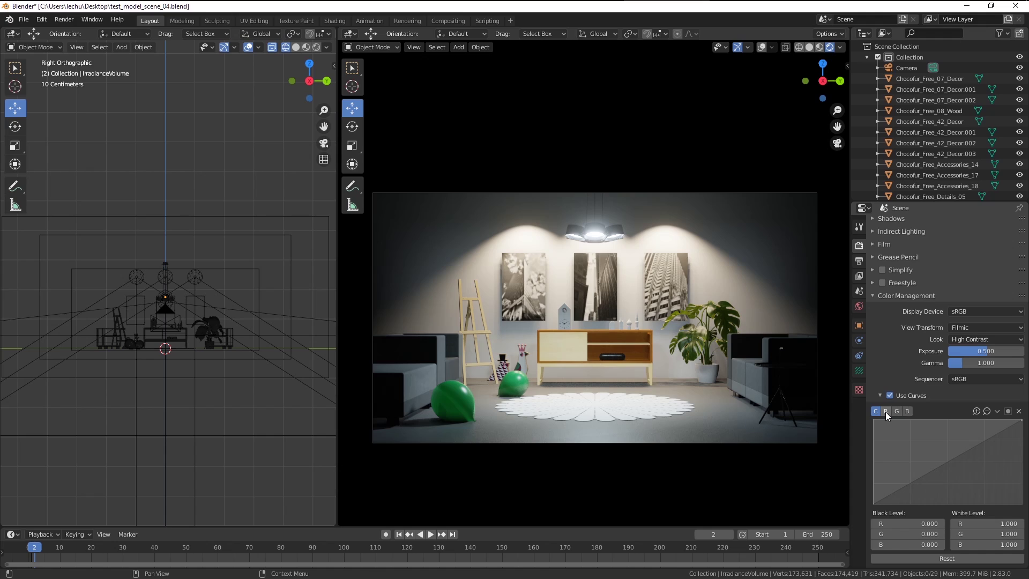
pyautogui.click(889, 415)
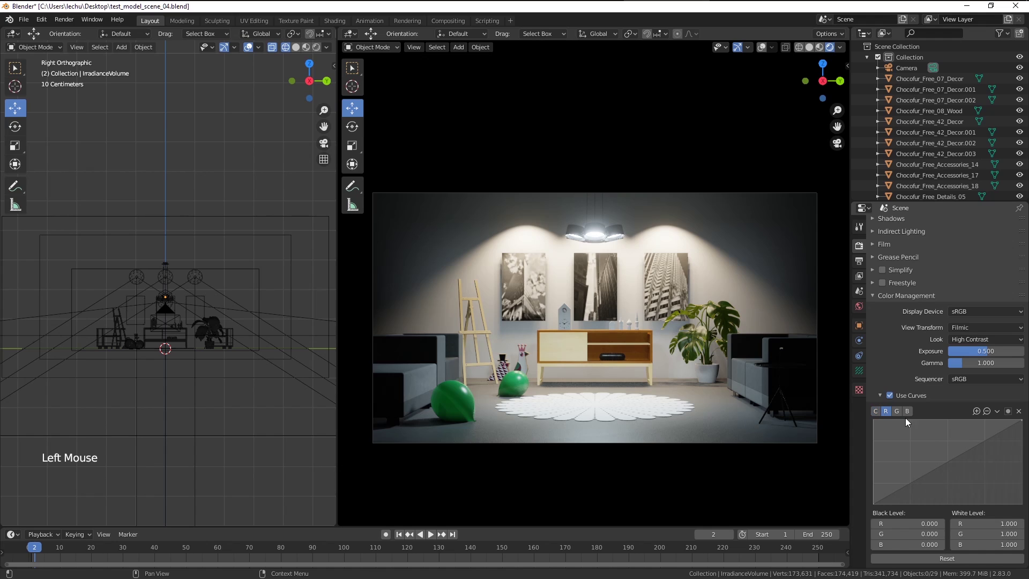
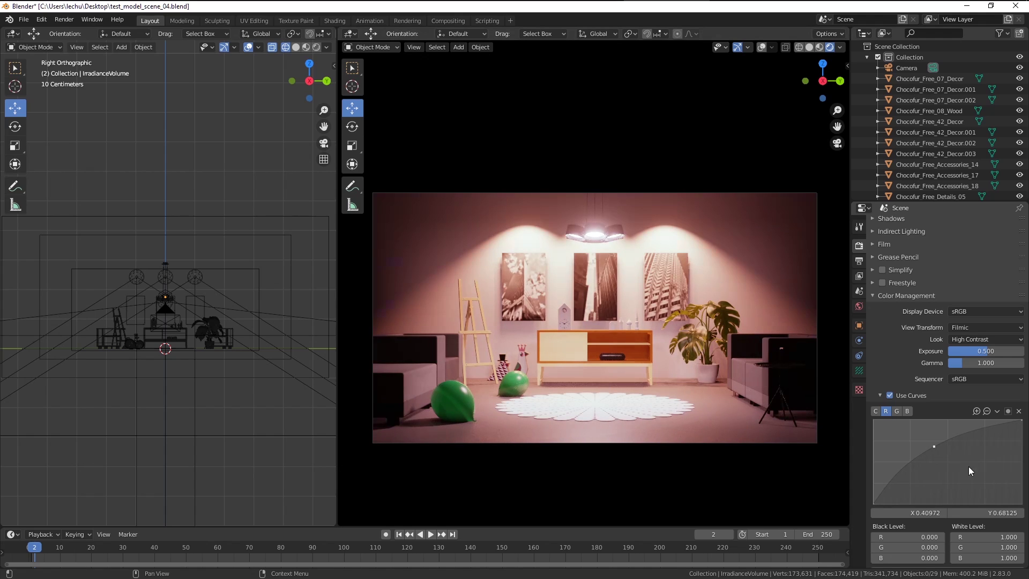
pyautogui.click(937, 452)
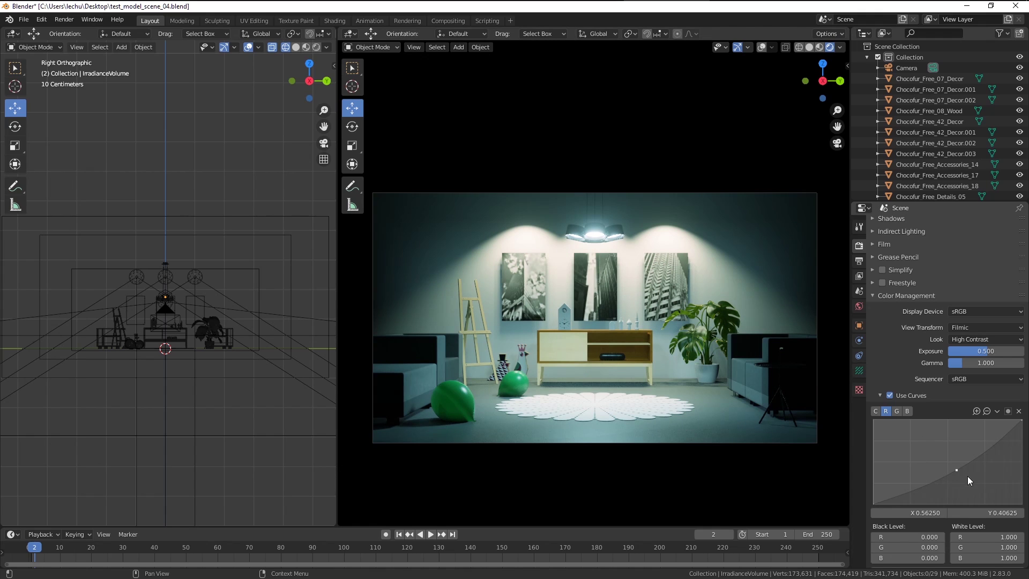
pyautogui.click(959, 476)
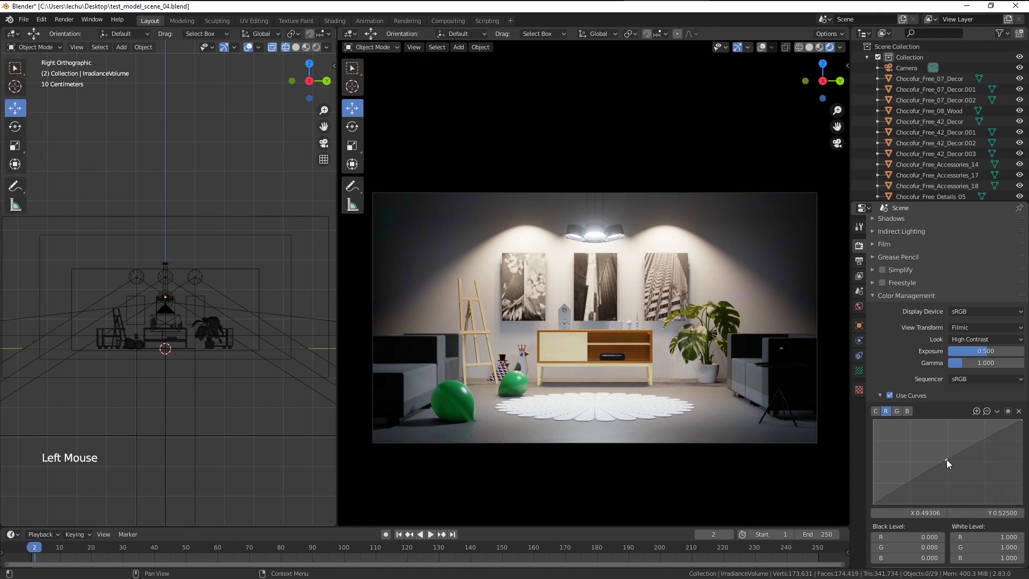
pyautogui.click(912, 413)
pyautogui.click(984, 443)
# Make small mid-tone tweaks on the blue and green curves to finish the warm grade.
pyautogui.click(985, 441)
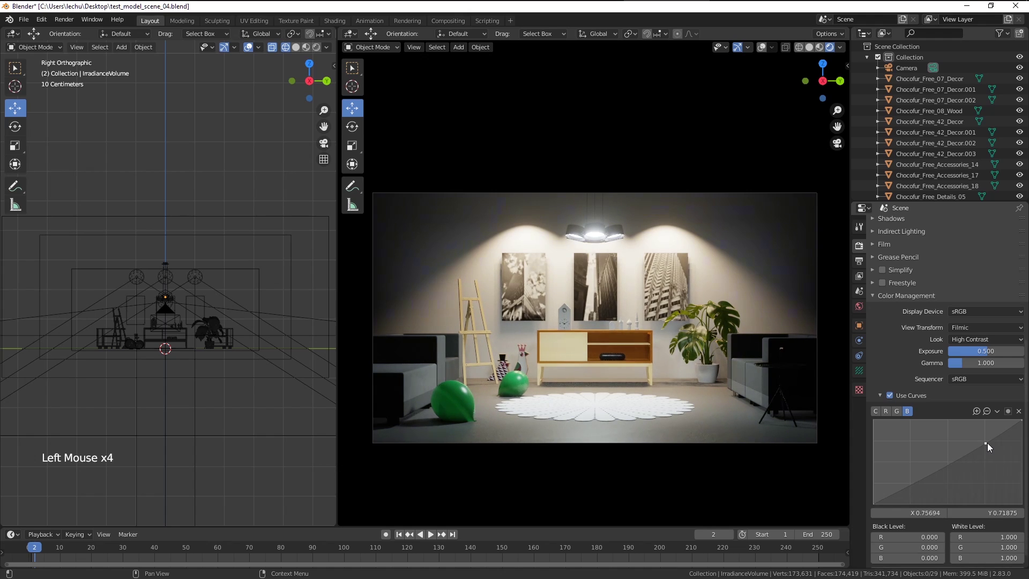
pyautogui.click(903, 414)
pyautogui.click(951, 464)
pyautogui.click(951, 463)
pyautogui.click(952, 465)
pyautogui.click(955, 468)
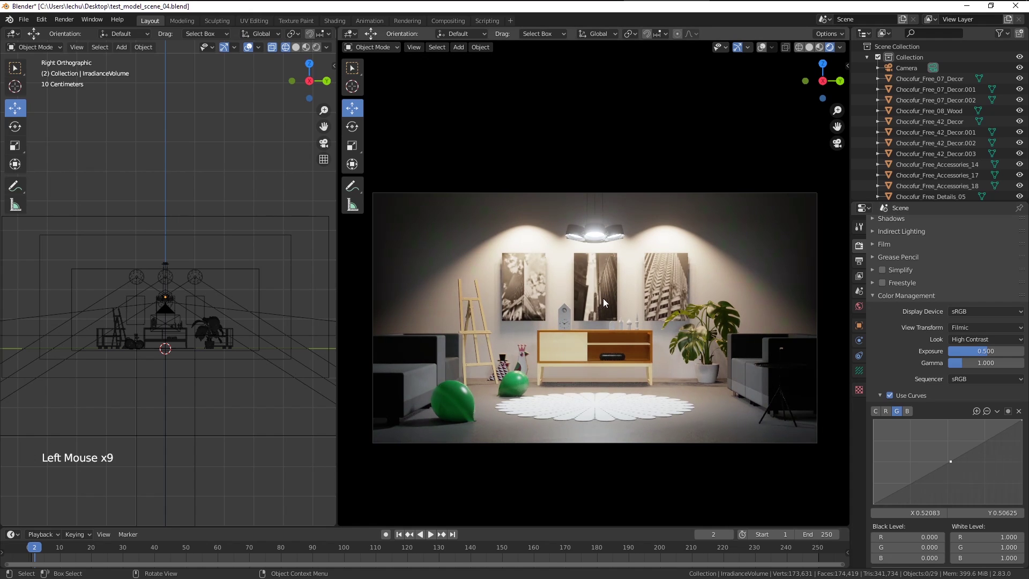
pyautogui.scroll(3)
pyautogui.middleClick(191, 288)
pyautogui.scroll(-3)
pyautogui.middleClick(242, 299)
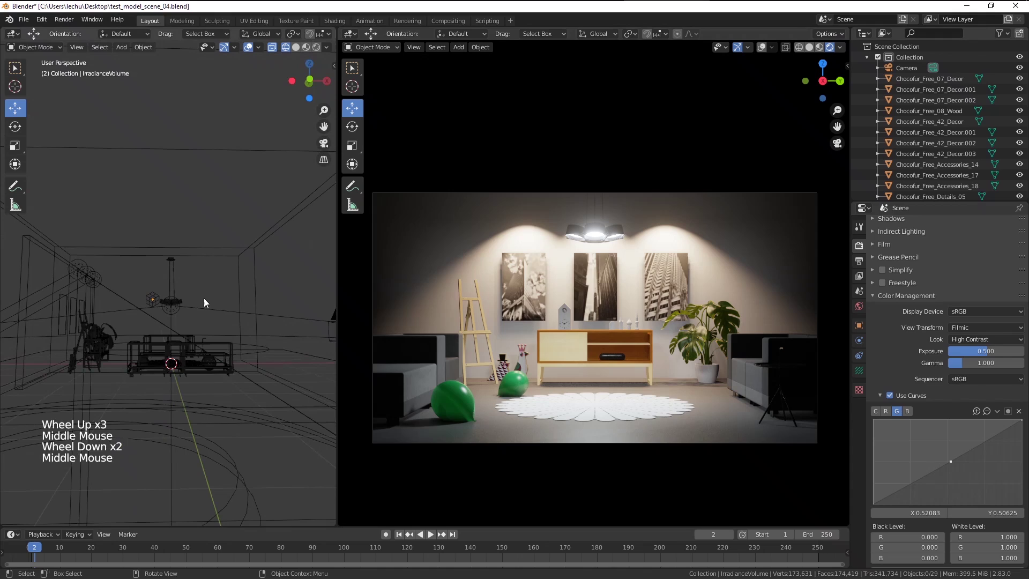
# Select the ceiling lamp and inspect its colour in Light Properties.
pyautogui.click(203, 314)
pyautogui.click(863, 379)
pyautogui.click(960, 288)
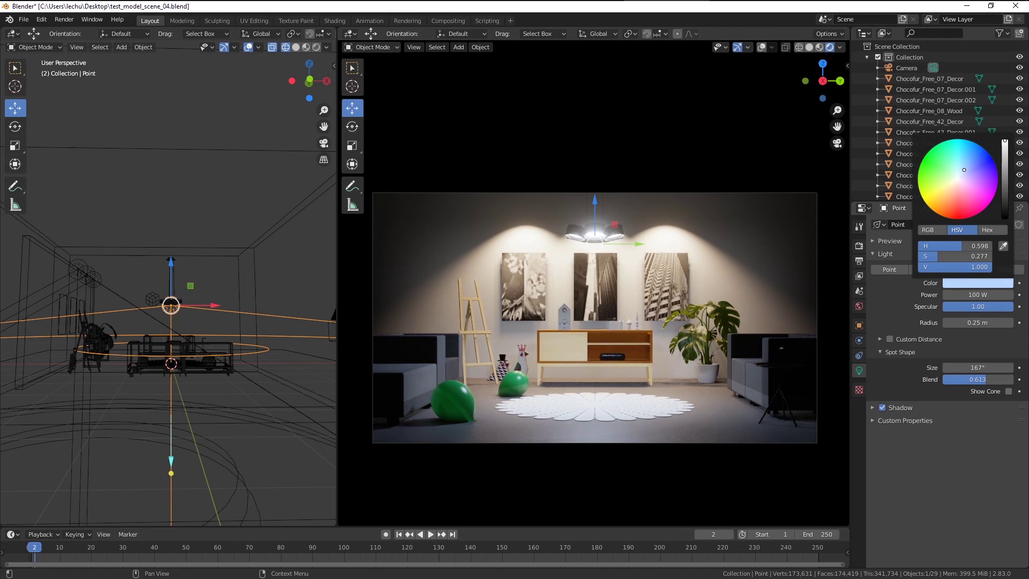
# Change the wall spotlights' colour to a pale warm cream and return to Render Properties.
pyautogui.middleClick(234, 346)
pyautogui.click(81, 279)
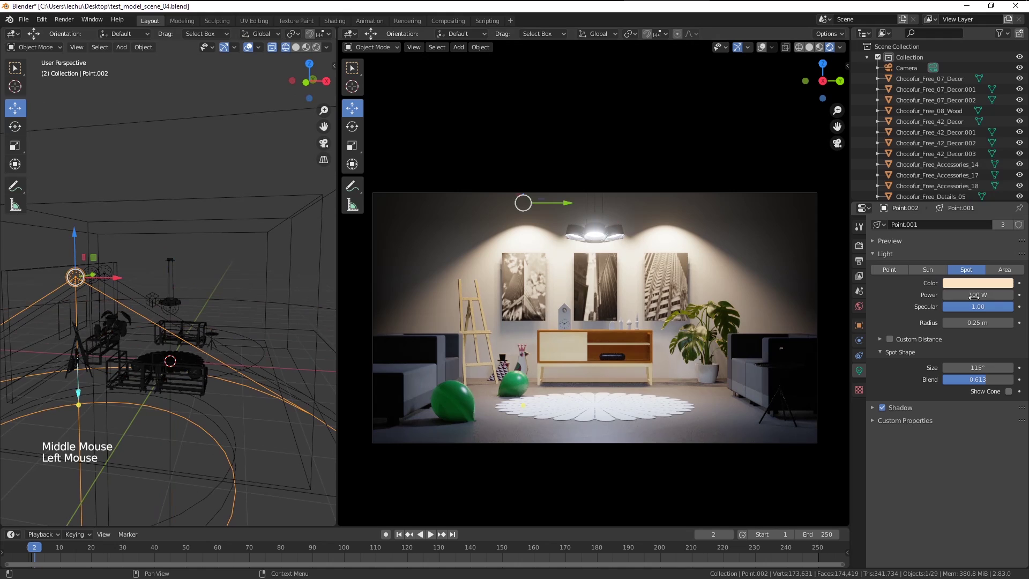
pyautogui.click(989, 288)
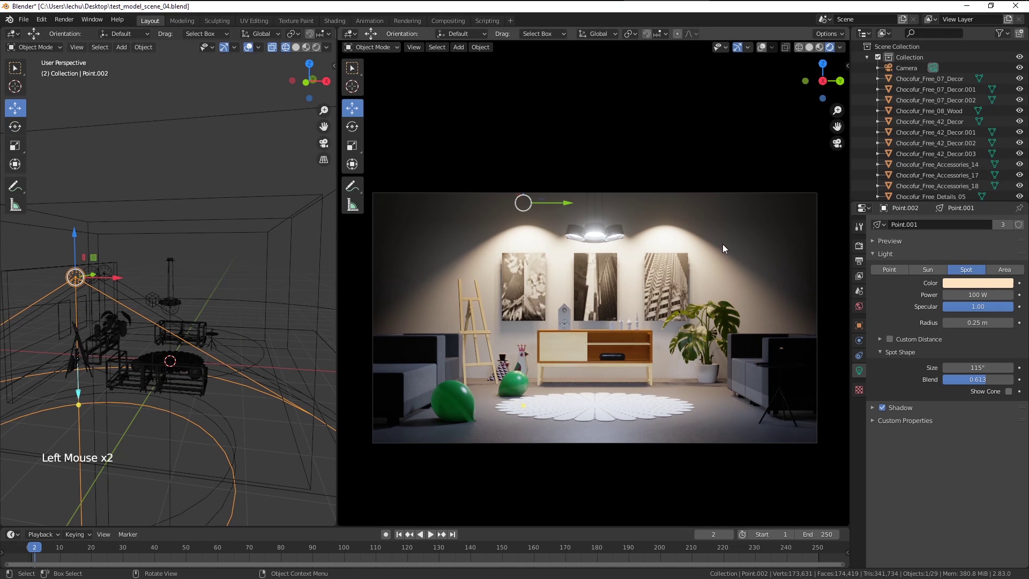
pyautogui.click(968, 290)
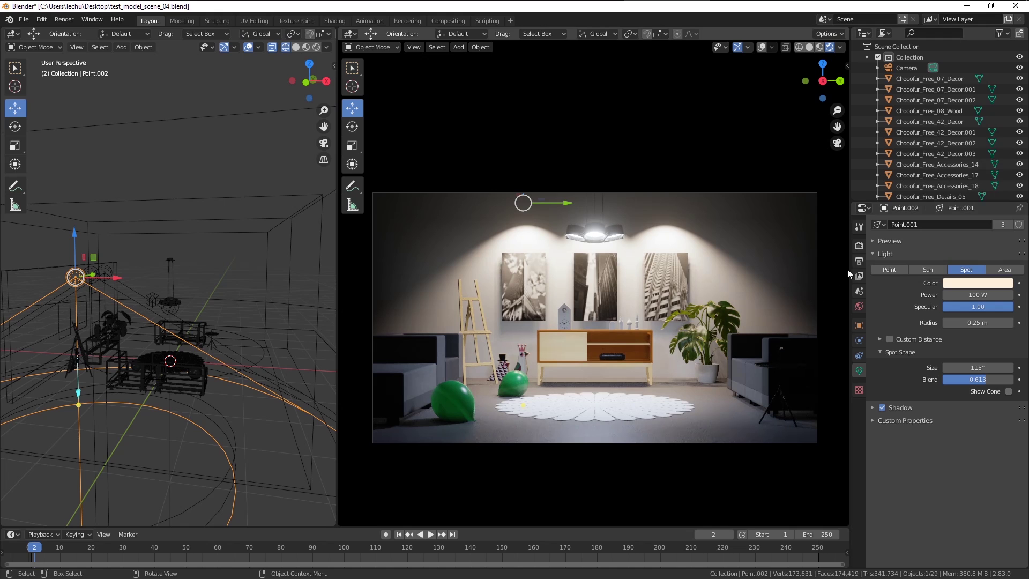
pyautogui.click(864, 251)
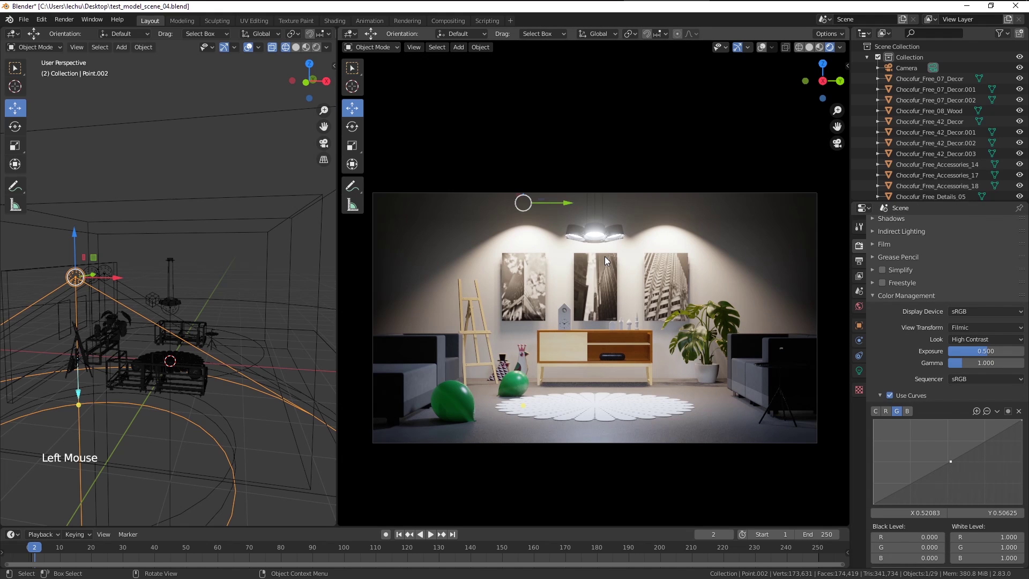